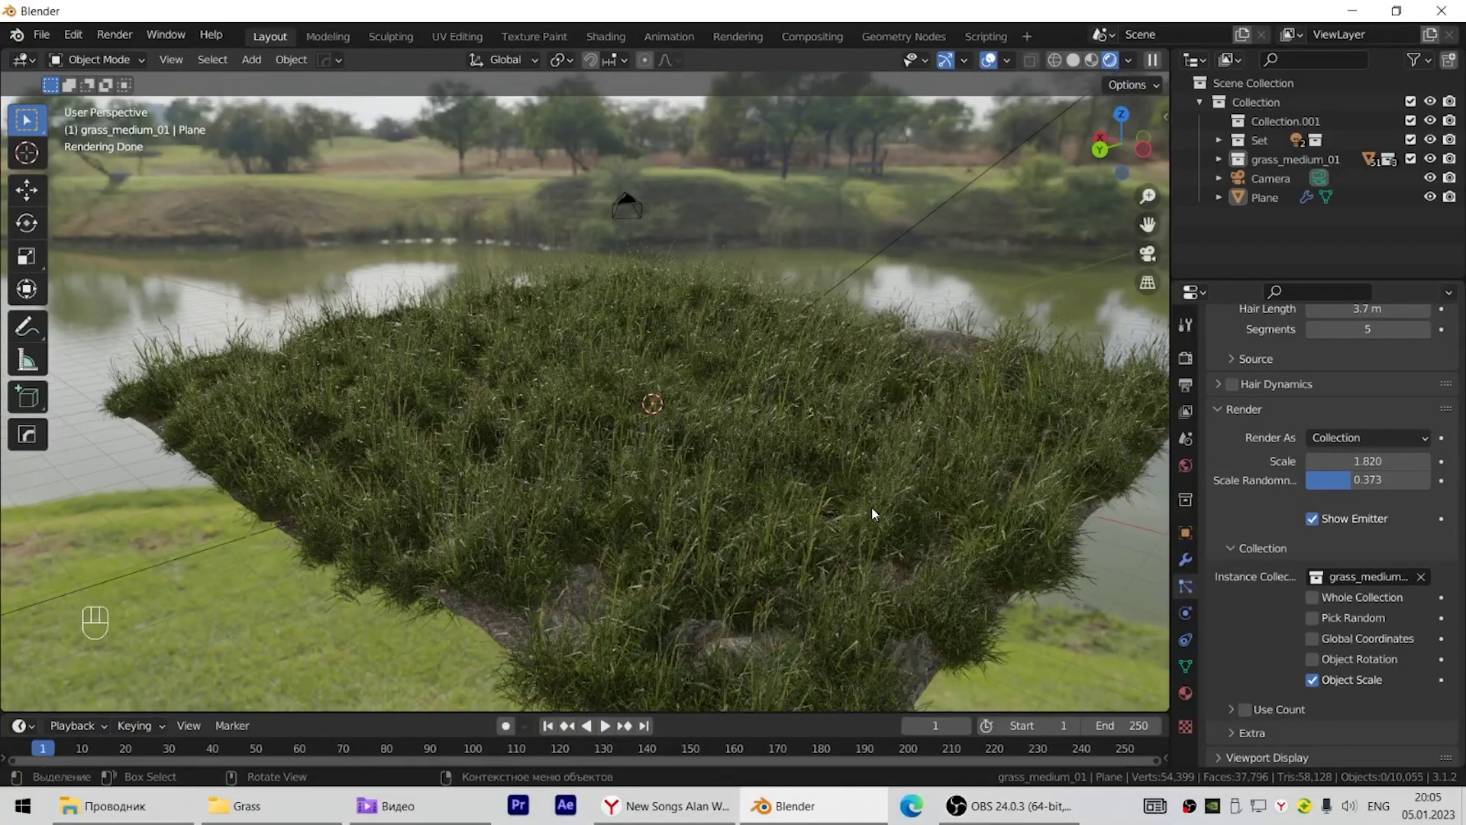
# Inspect the grassy terrain and review the Cycles render sampling settings.
pyautogui.moveTo(888, 487); pyautogui.dragTo(746, 498)
pyautogui.scroll(-3)
pyautogui.scroll(-3)
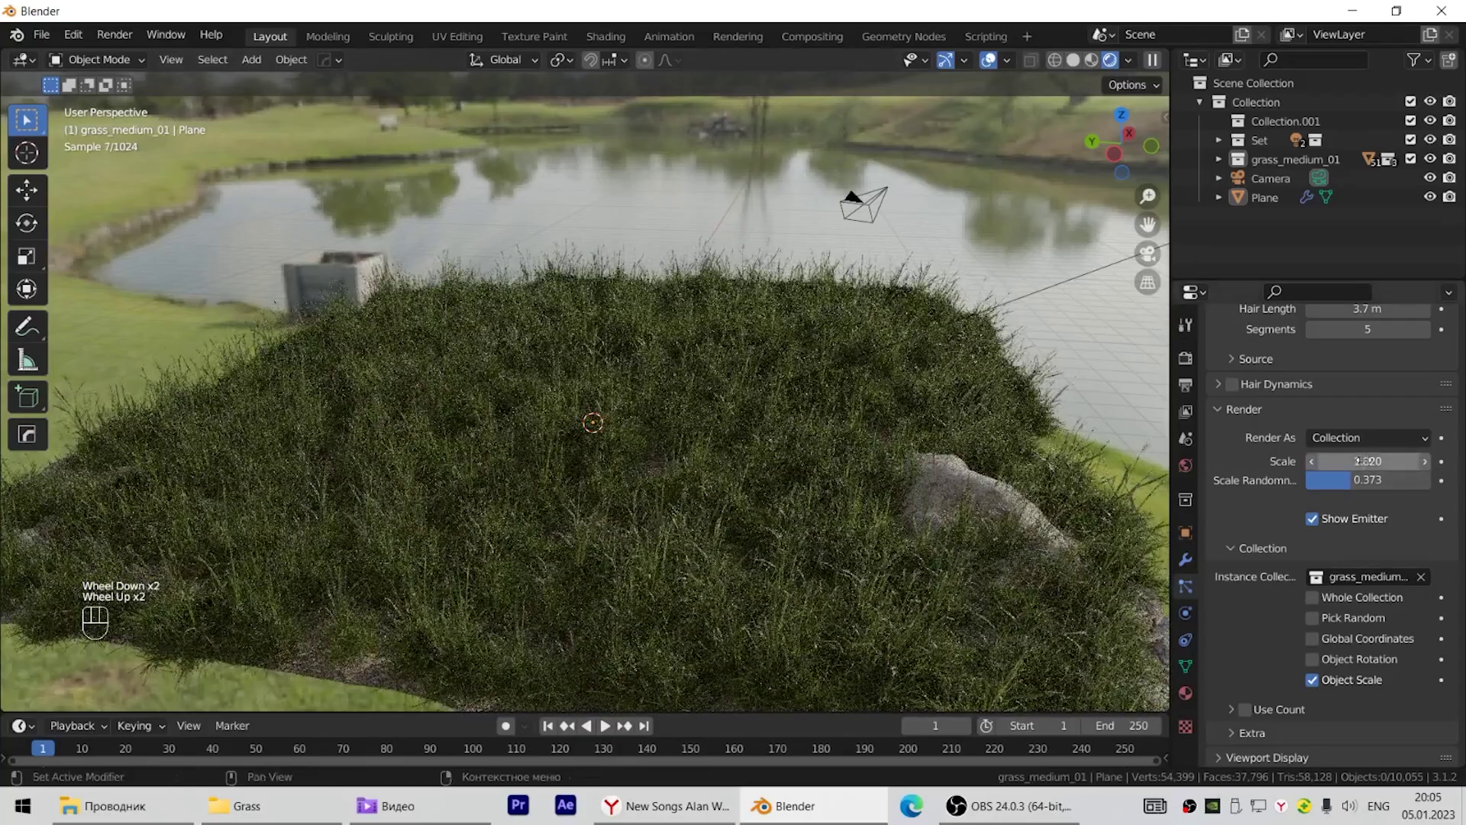
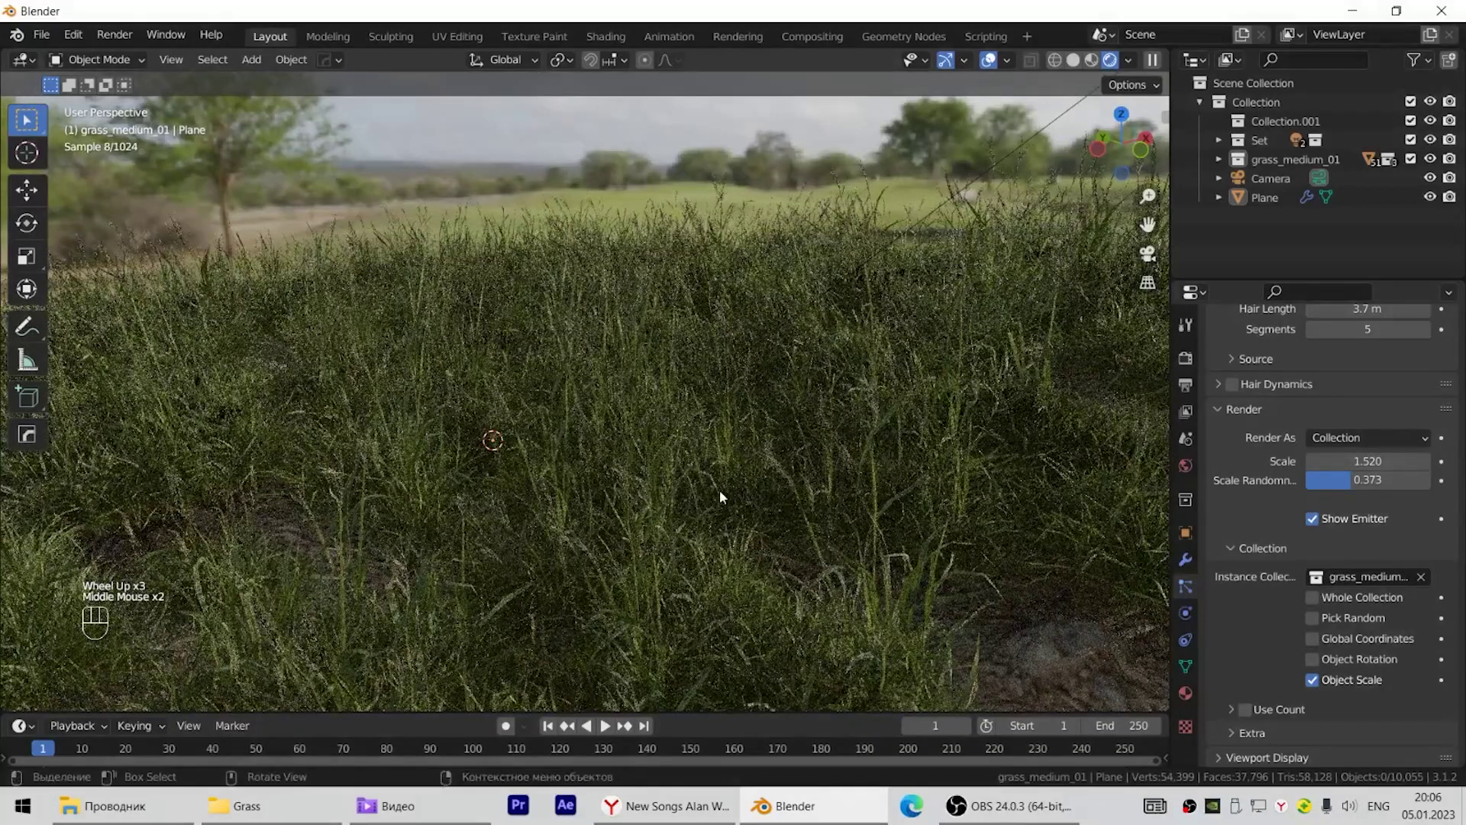
pyautogui.click(1196, 363)
pyautogui.scroll(3)
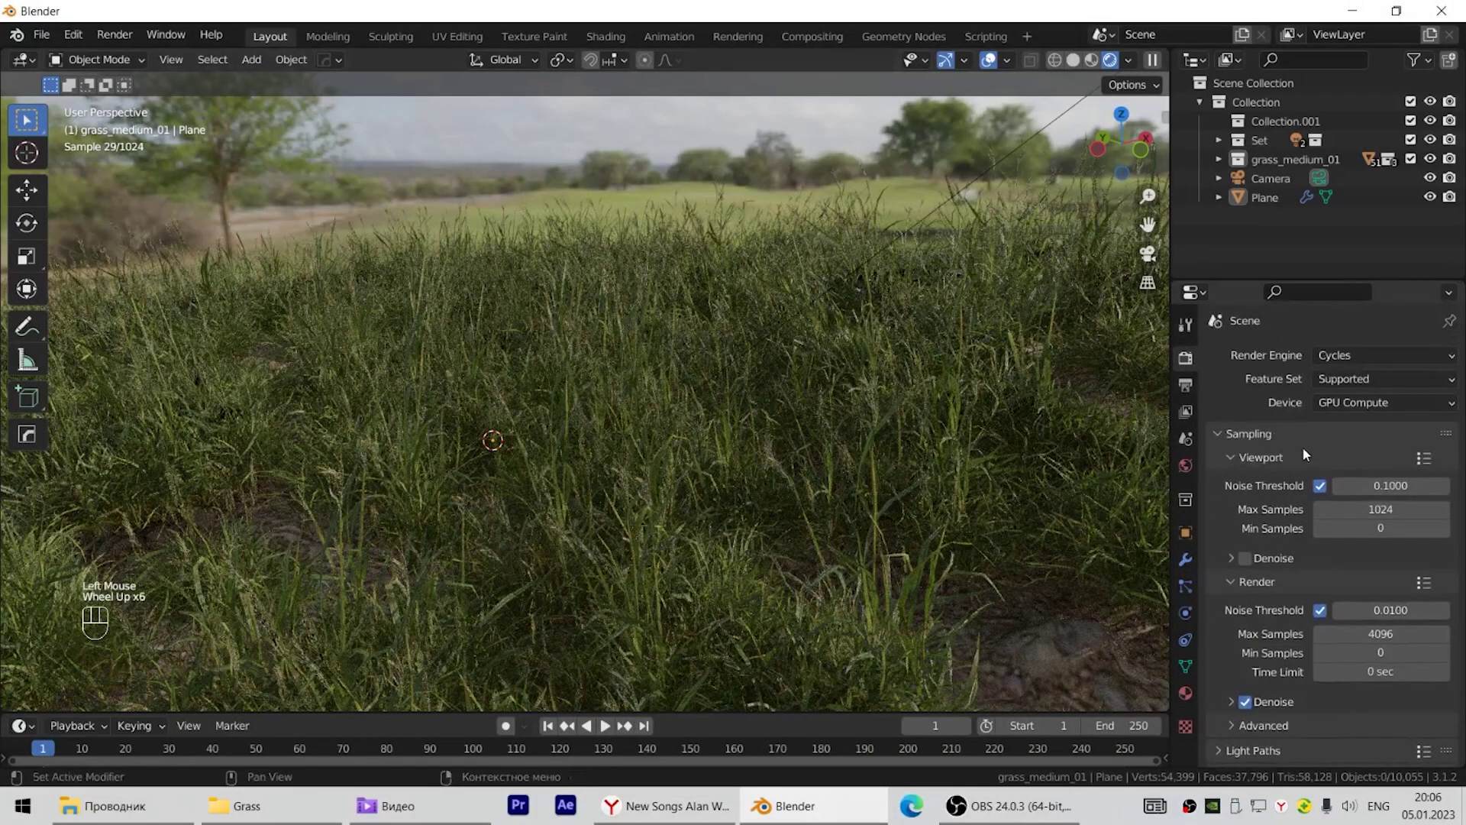
pyautogui.scroll(3)
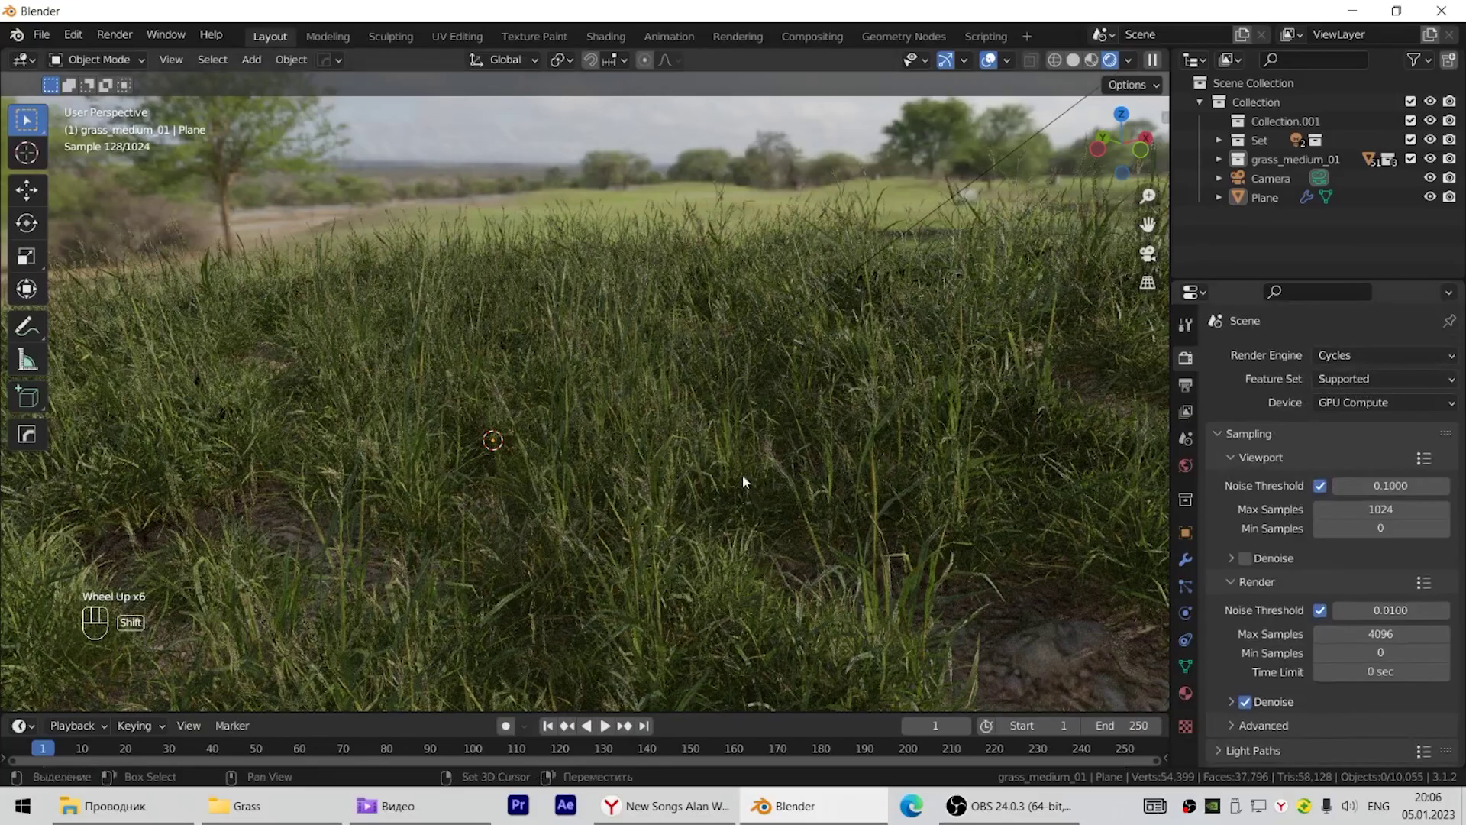
# Orbit over the finished grass patch to preview it before starting a new General file.
pyautogui.moveTo(749, 481); pyautogui.dragTo(759, 493)
pyautogui.moveTo(543, 472); pyautogui.dragTo(680, 471)
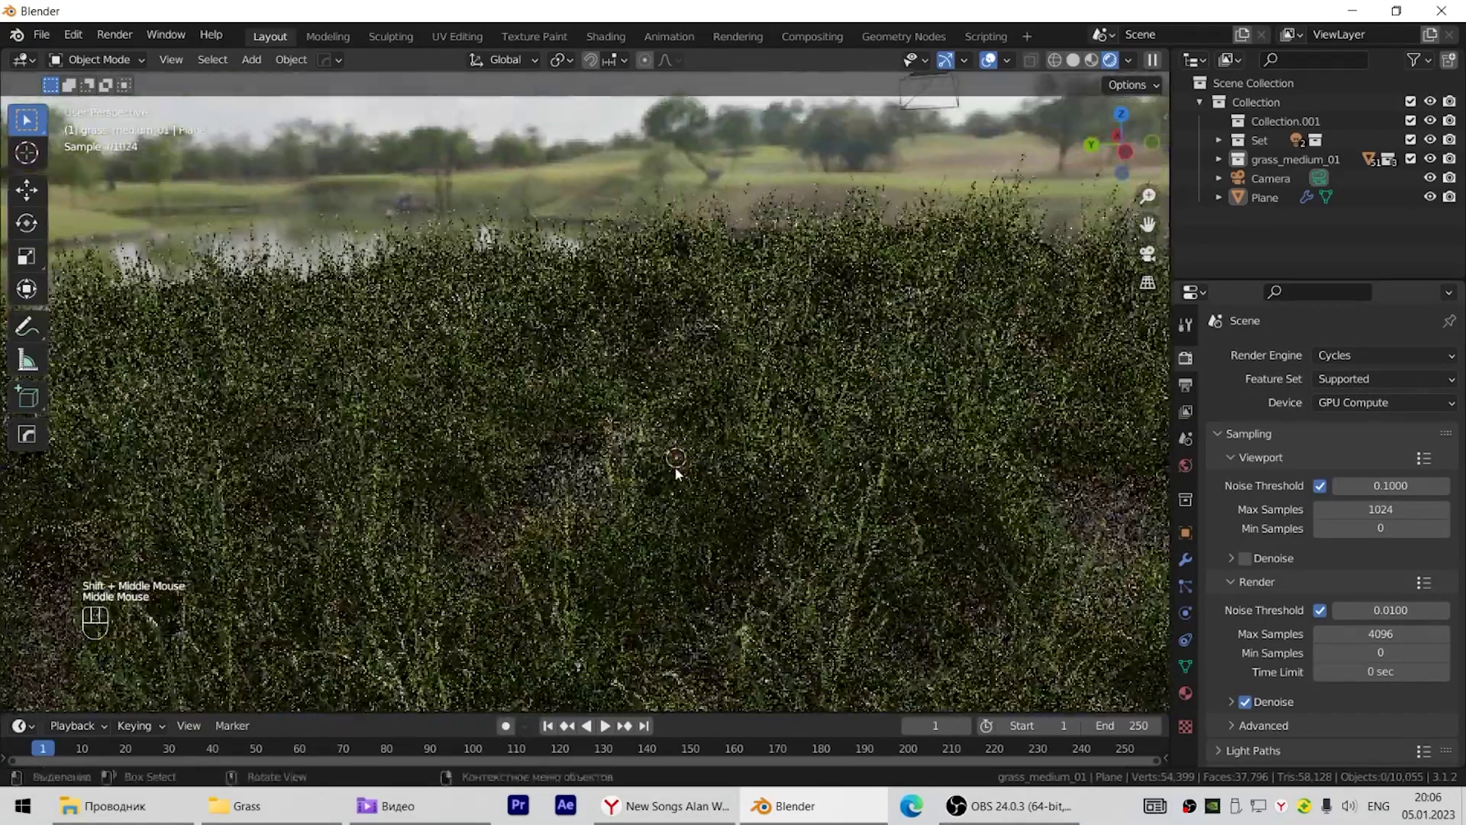
pyautogui.scroll(-3)
pyautogui.moveTo(771, 515); pyautogui.dragTo(887, 512)
pyautogui.scroll(3)
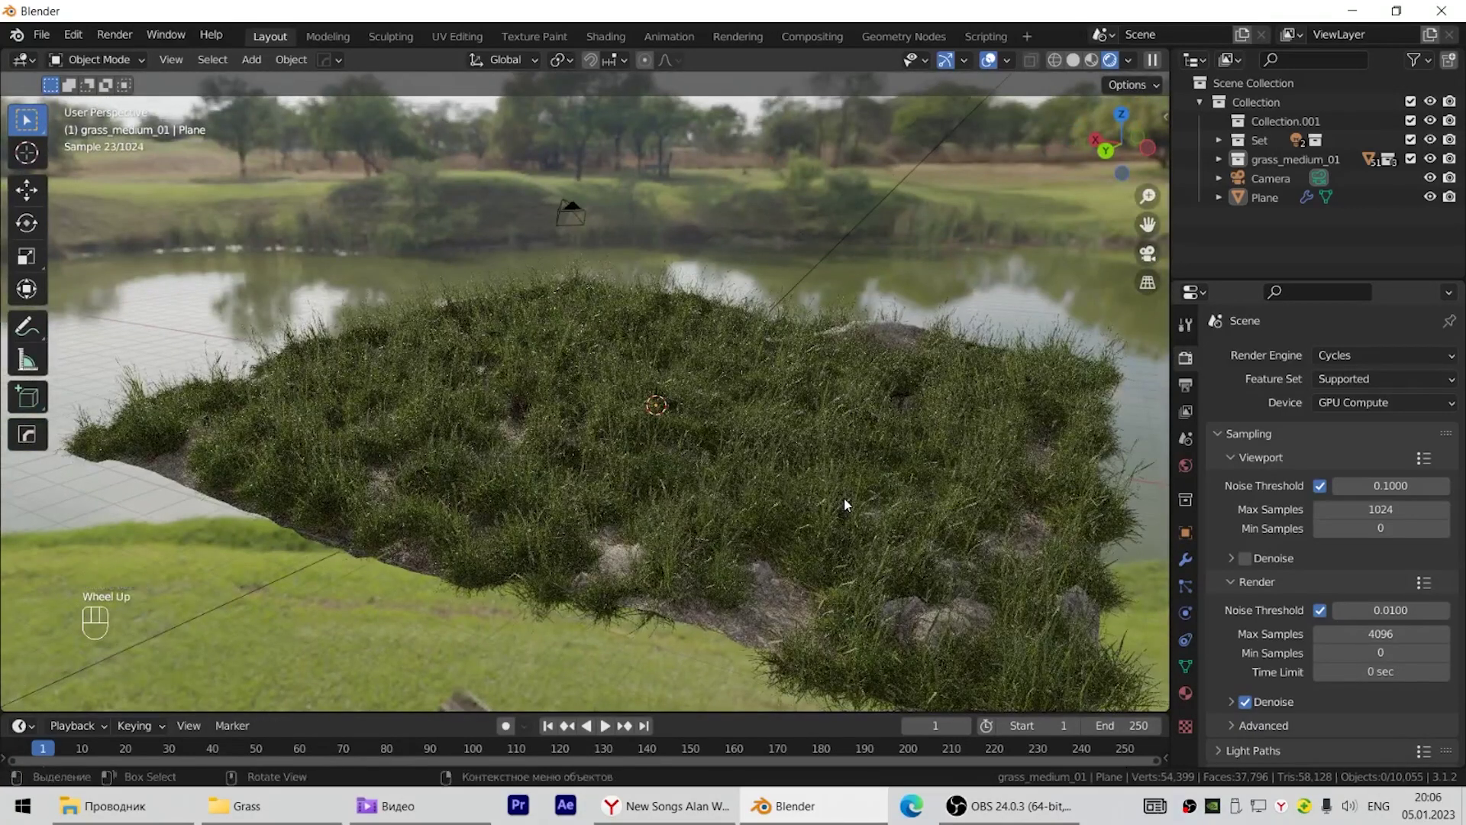
pyautogui.middleClick(716, 449)
# Add a plane at the origin and scale it by 10 on every axis.
pyautogui.press('x')
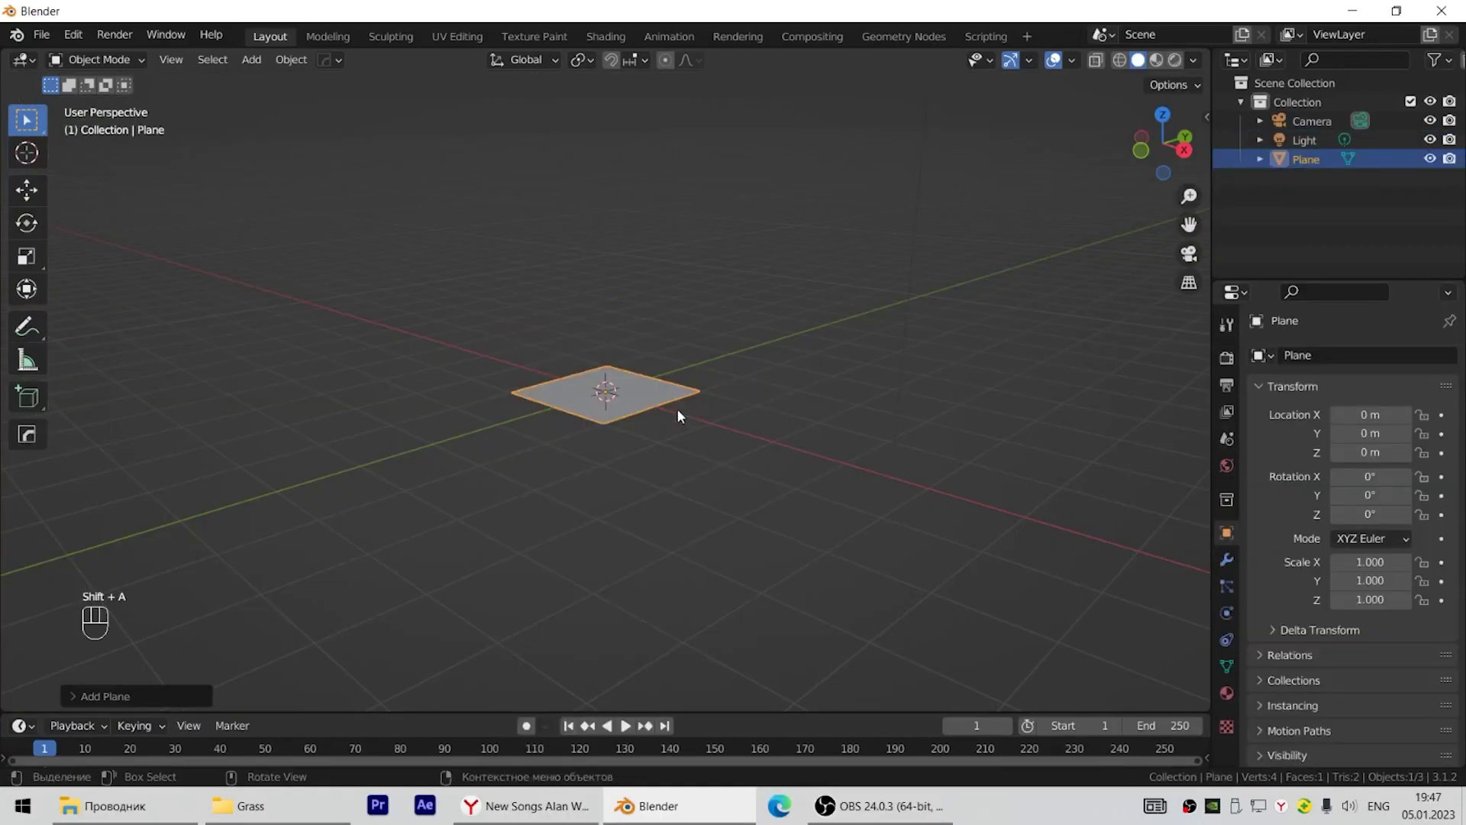
pyautogui.press('s')
pyautogui.press('KP_1')
pyautogui.press('KP_0')
pyautogui.press('KP_Enter')
# Sculpt the plane into gently rolling terrain and return to Object Mode.
pyautogui.scroll(-3)
pyautogui.scroll(3)
pyautogui.moveTo(782, 437); pyautogui.dragTo(760, 424)
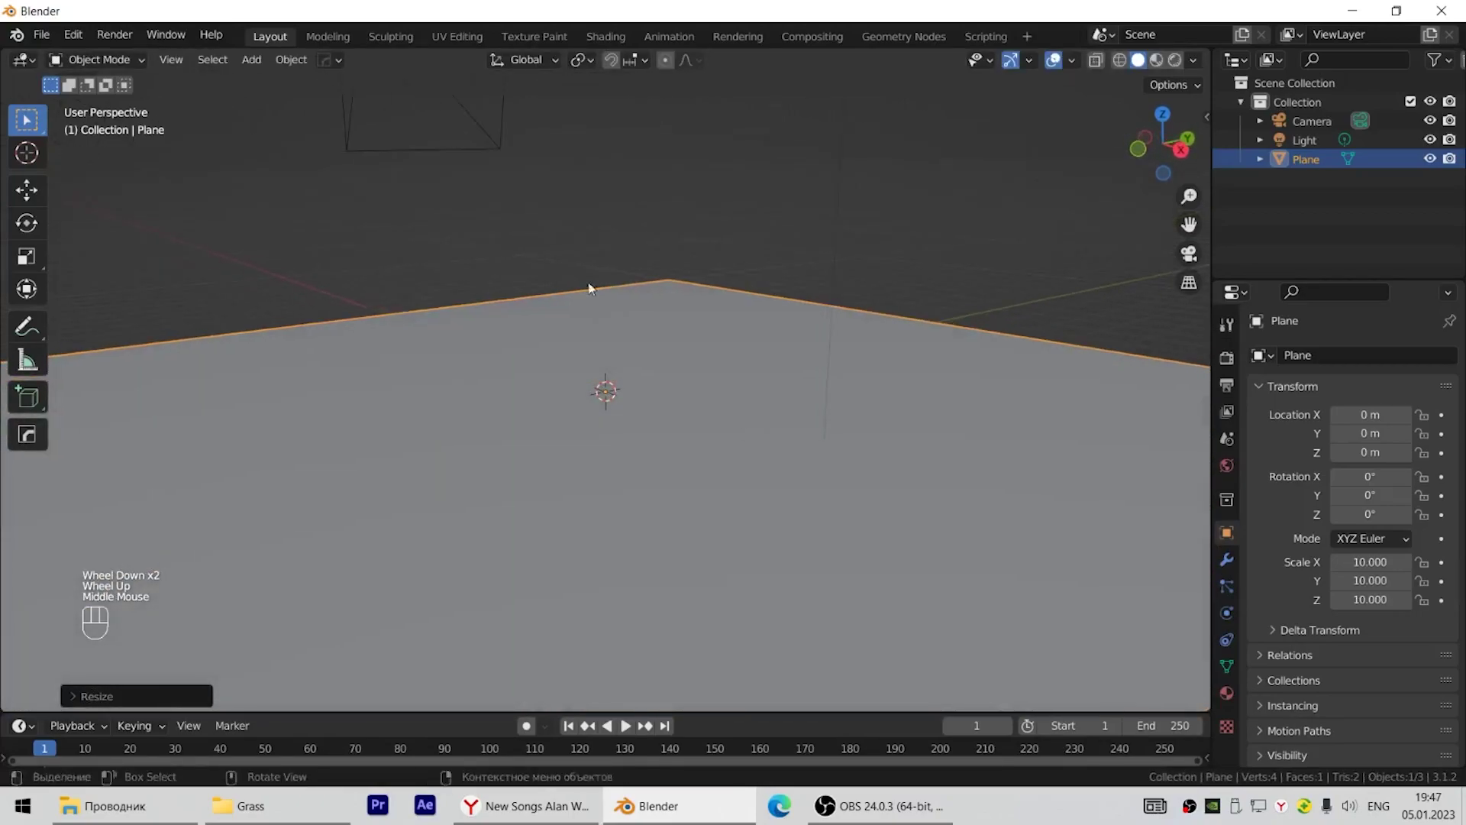
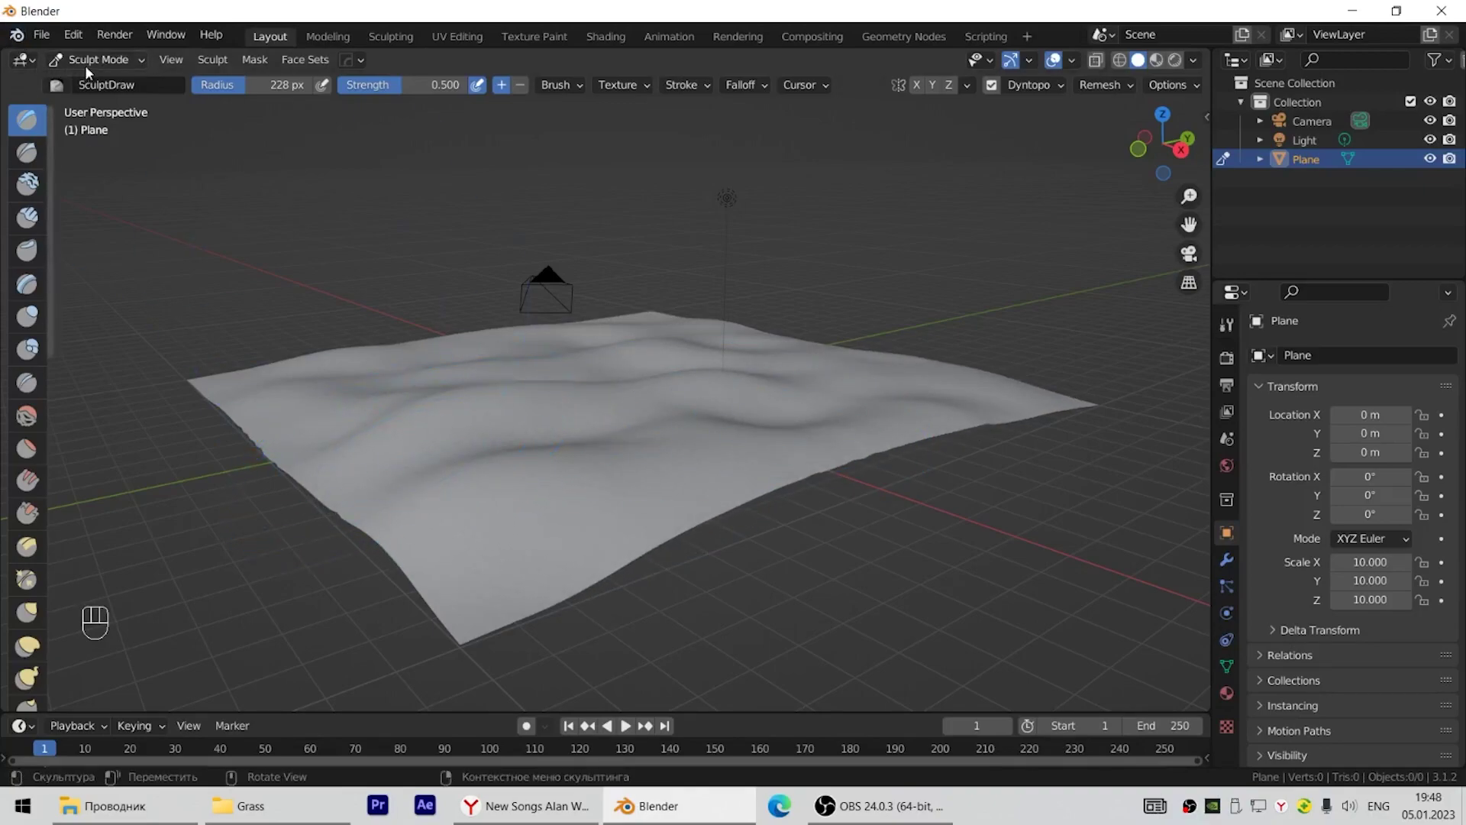
pyautogui.moveTo(92, 59); pyautogui.dragTo(93, 83)
pyautogui.rightClick(507, 420)
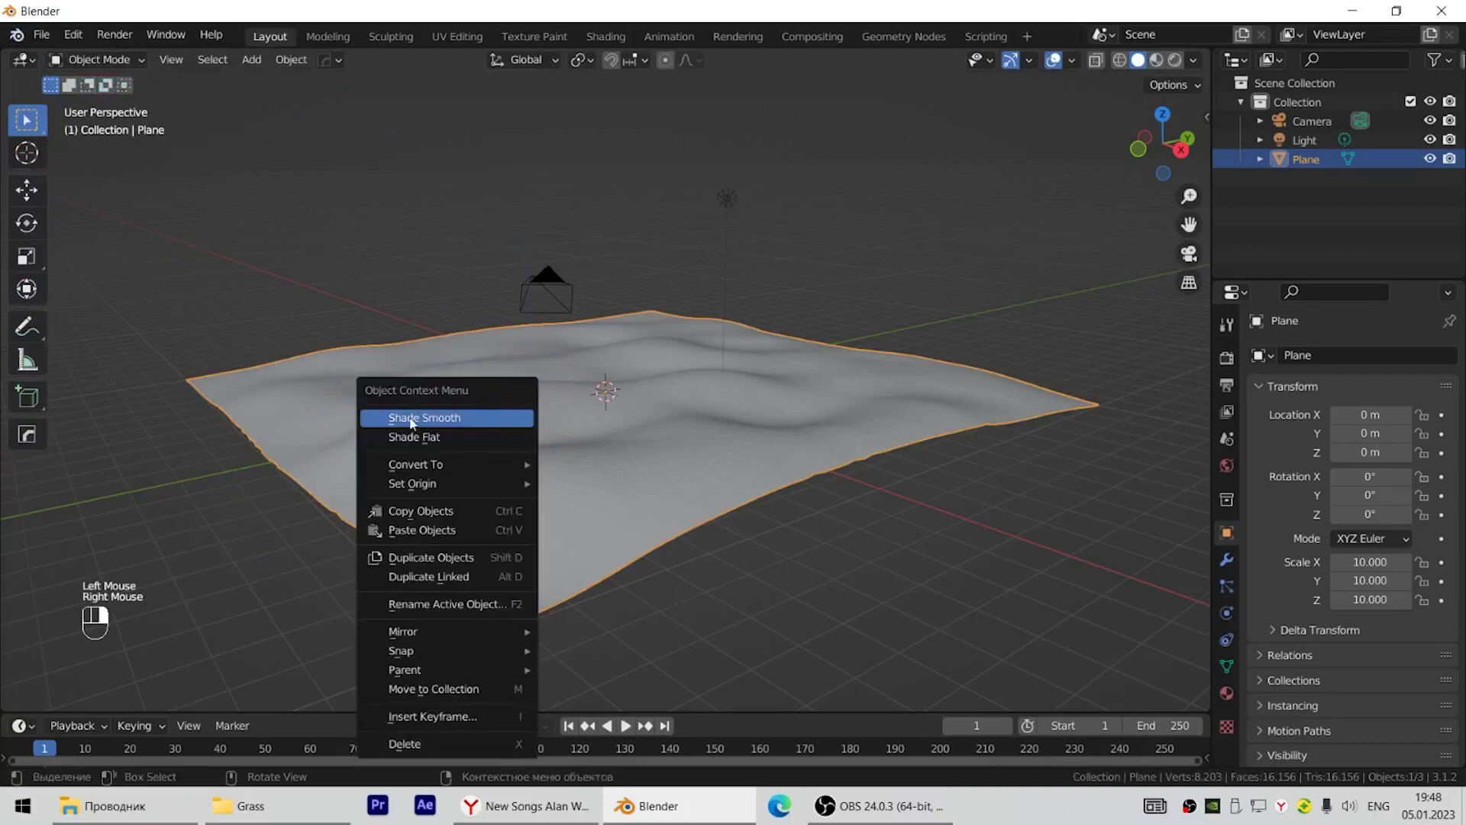
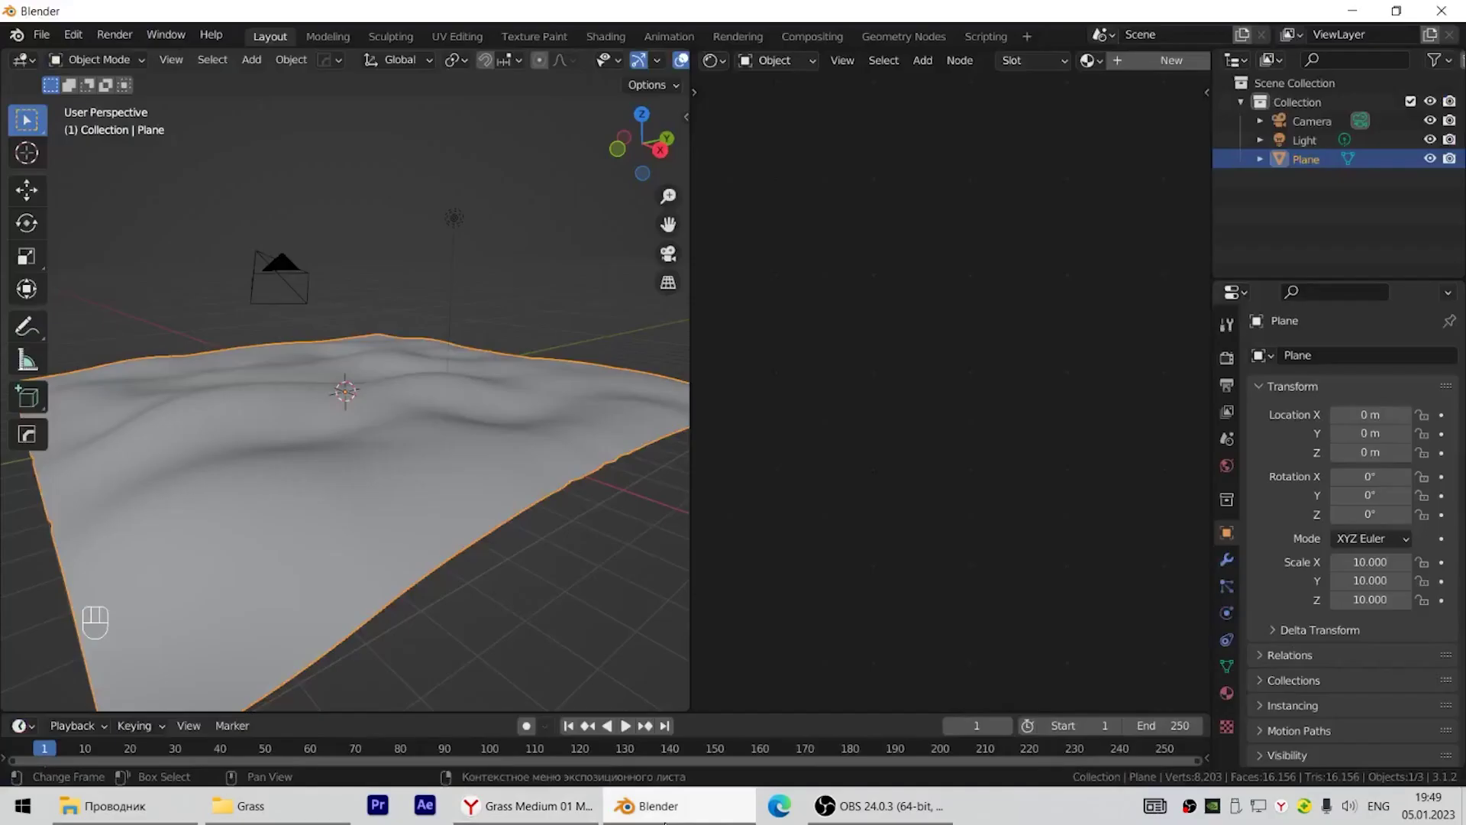
# Shade the terrain smooth, make the right area a Shader Editor and start File > Append.
pyautogui.moveTo(436, 491); pyautogui.dragTo(494, 498)
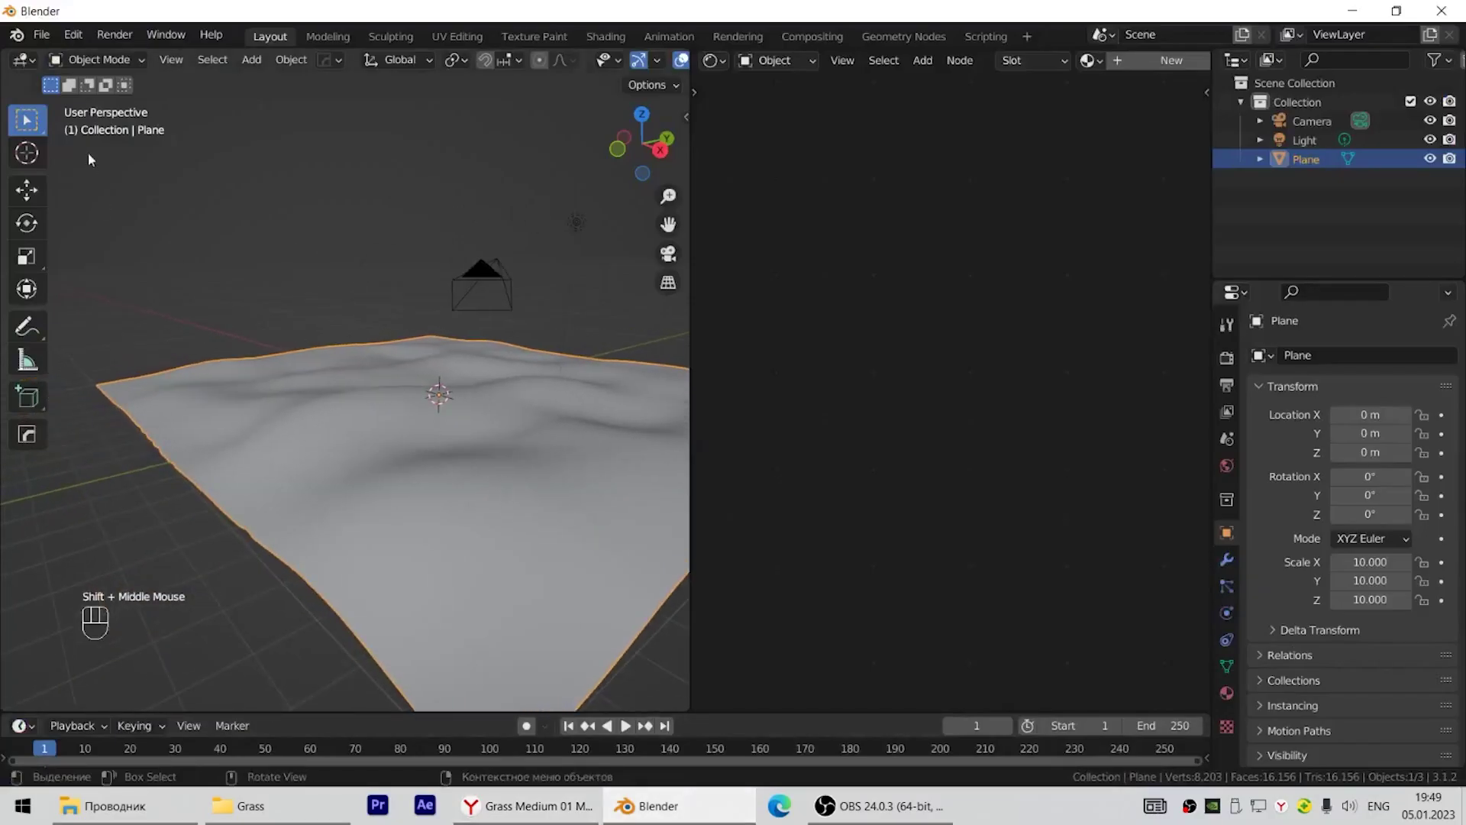
pyautogui.moveTo(55, 40); pyautogui.dragTo(110, 252)
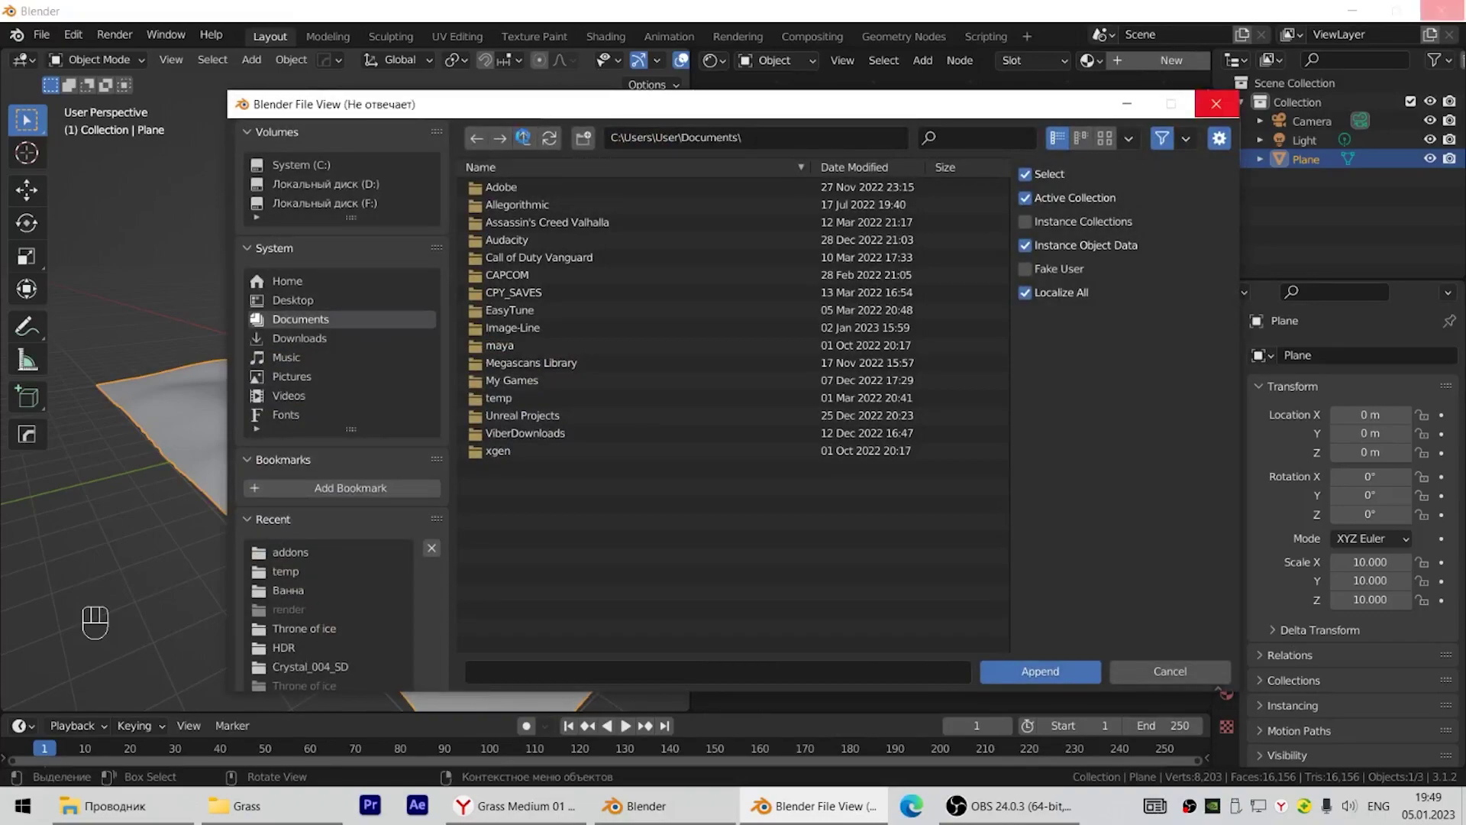
# Append the forest_ground_04_2k collections, objects and lighting rigs from the grass .blend file.
pyautogui.moveTo(48, 41); pyautogui.dragTo(99, 248)
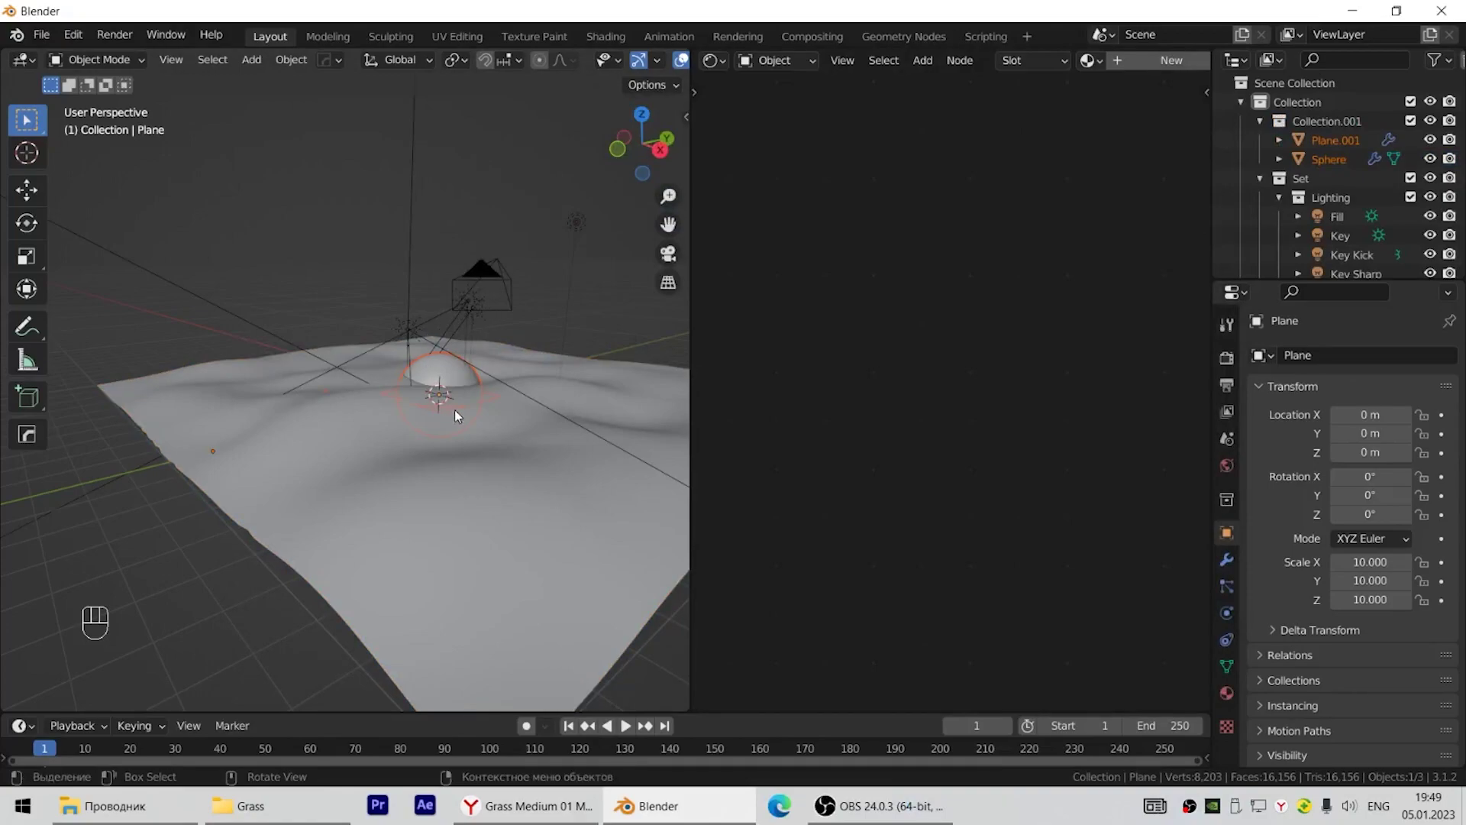
# Delete the appended sphere, plane and other leftover objects.
pyautogui.click(451, 212)
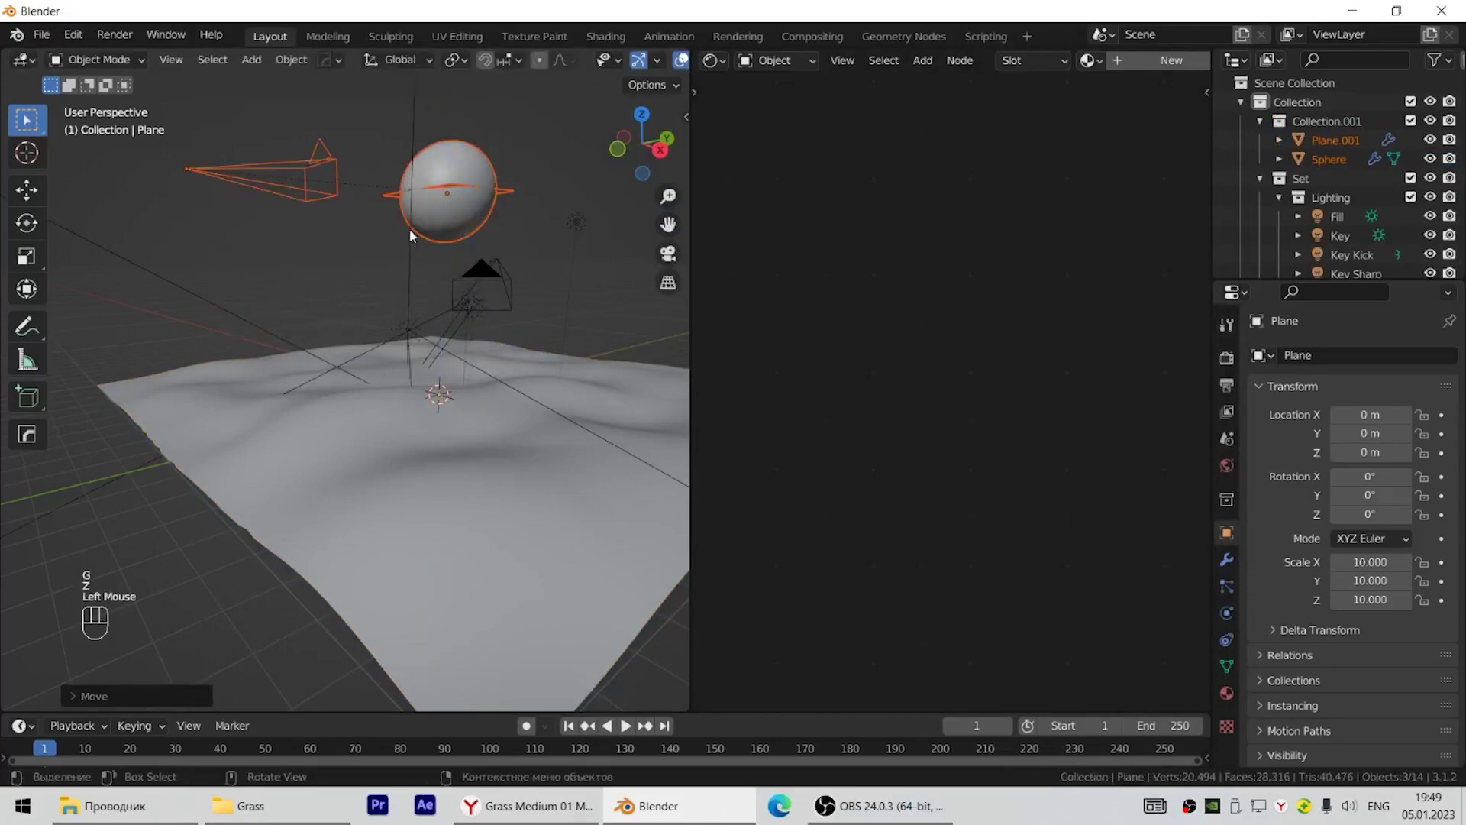
pyautogui.click(478, 210)
pyautogui.click(241, 142)
pyautogui.press('x')
pyautogui.moveTo(557, 461); pyautogui.dragTo(363, 469)
pyautogui.click(336, 342)
pyautogui.press('x')
# Delete the unneeded appended lights, keeping only Fill and Kick beside the terrain.
pyautogui.click(354, 339)
pyautogui.press('x')
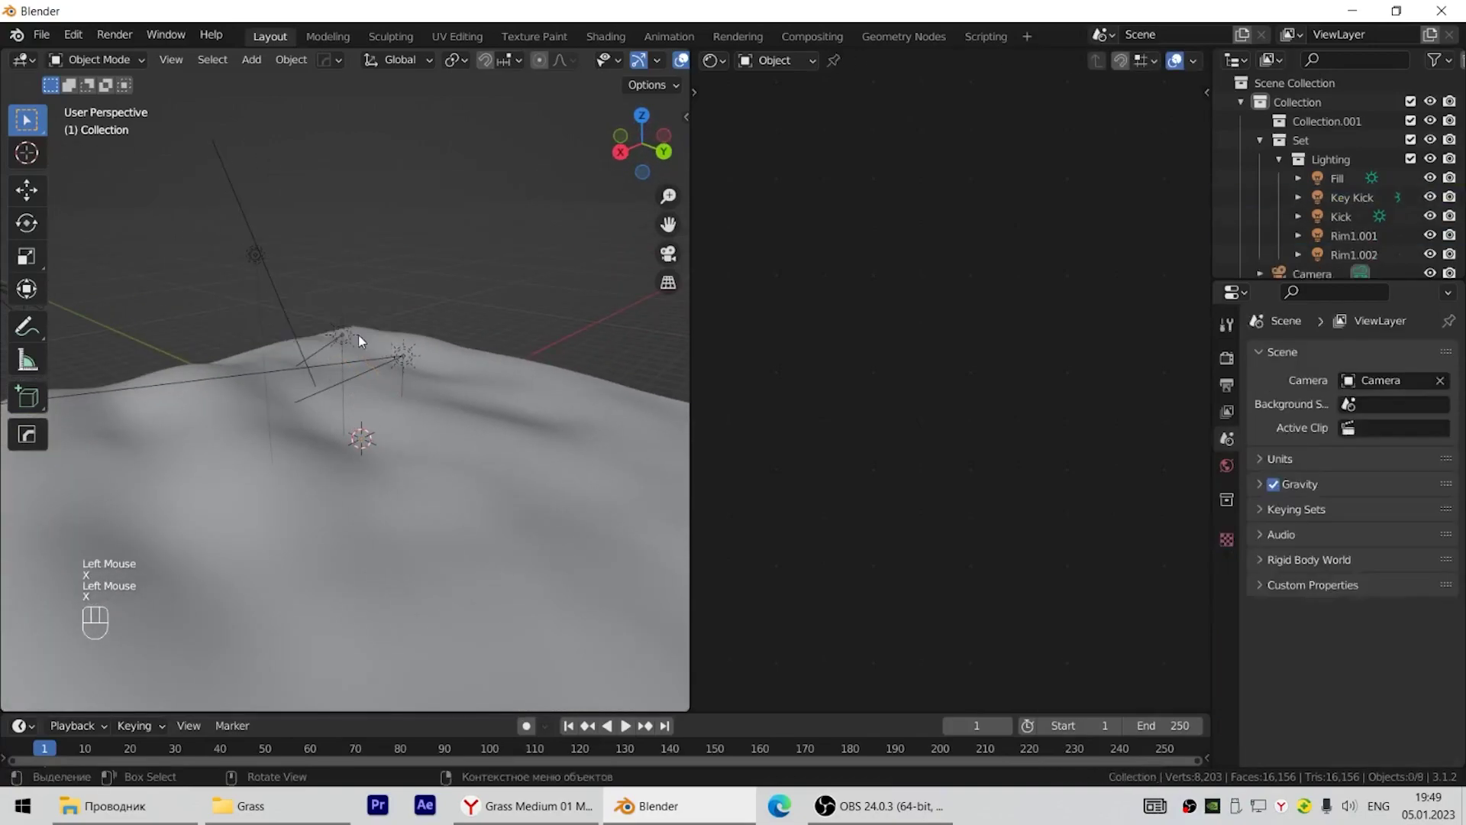
pyautogui.click(347, 336)
pyautogui.press('x')
pyautogui.click(405, 355)
pyautogui.press('x')
pyautogui.click(264, 255)
pyautogui.press('x')
pyautogui.click(414, 356)
pyautogui.press('x')
pyautogui.moveTo(385, 452); pyautogui.dragTo(566, 413)
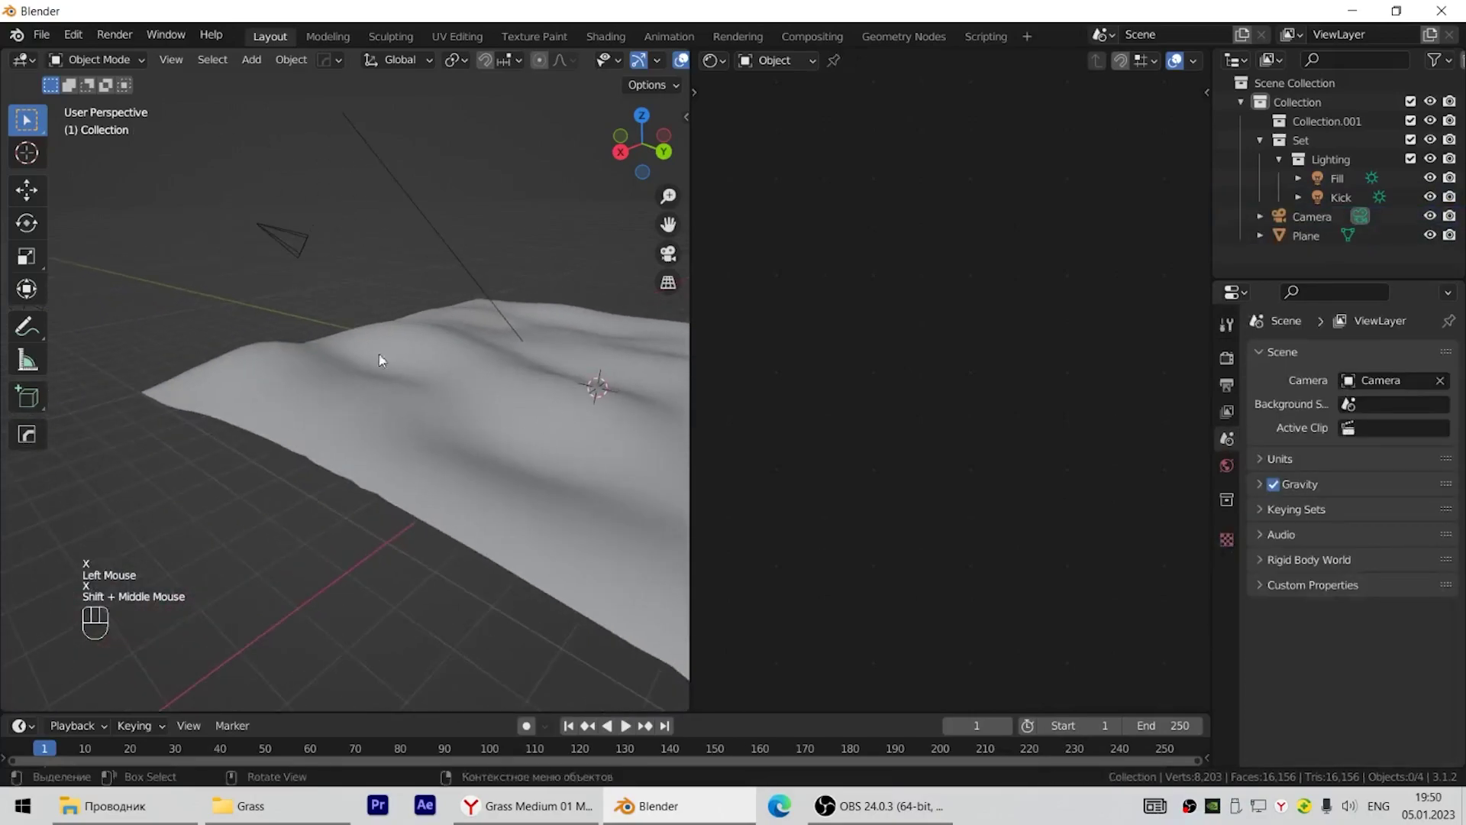
pyautogui.moveTo(368, 295); pyautogui.dragTo(495, 337)
# Assign the forest_ground_04 material to the terrain and view it in Material Preview.
pyautogui.click(481, 433)
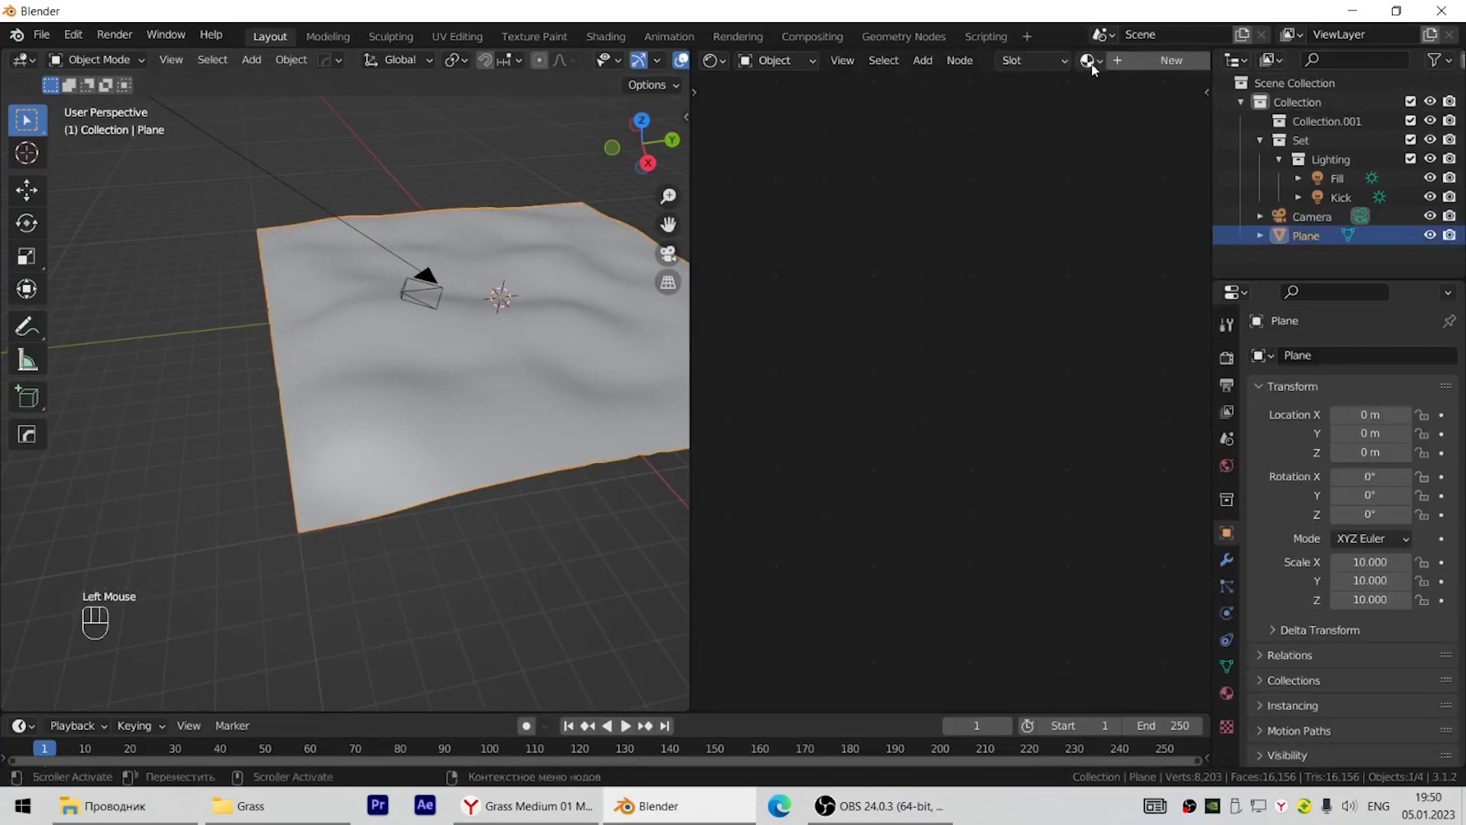
pyautogui.moveTo(1102, 64); pyautogui.dragTo(1148, 95)
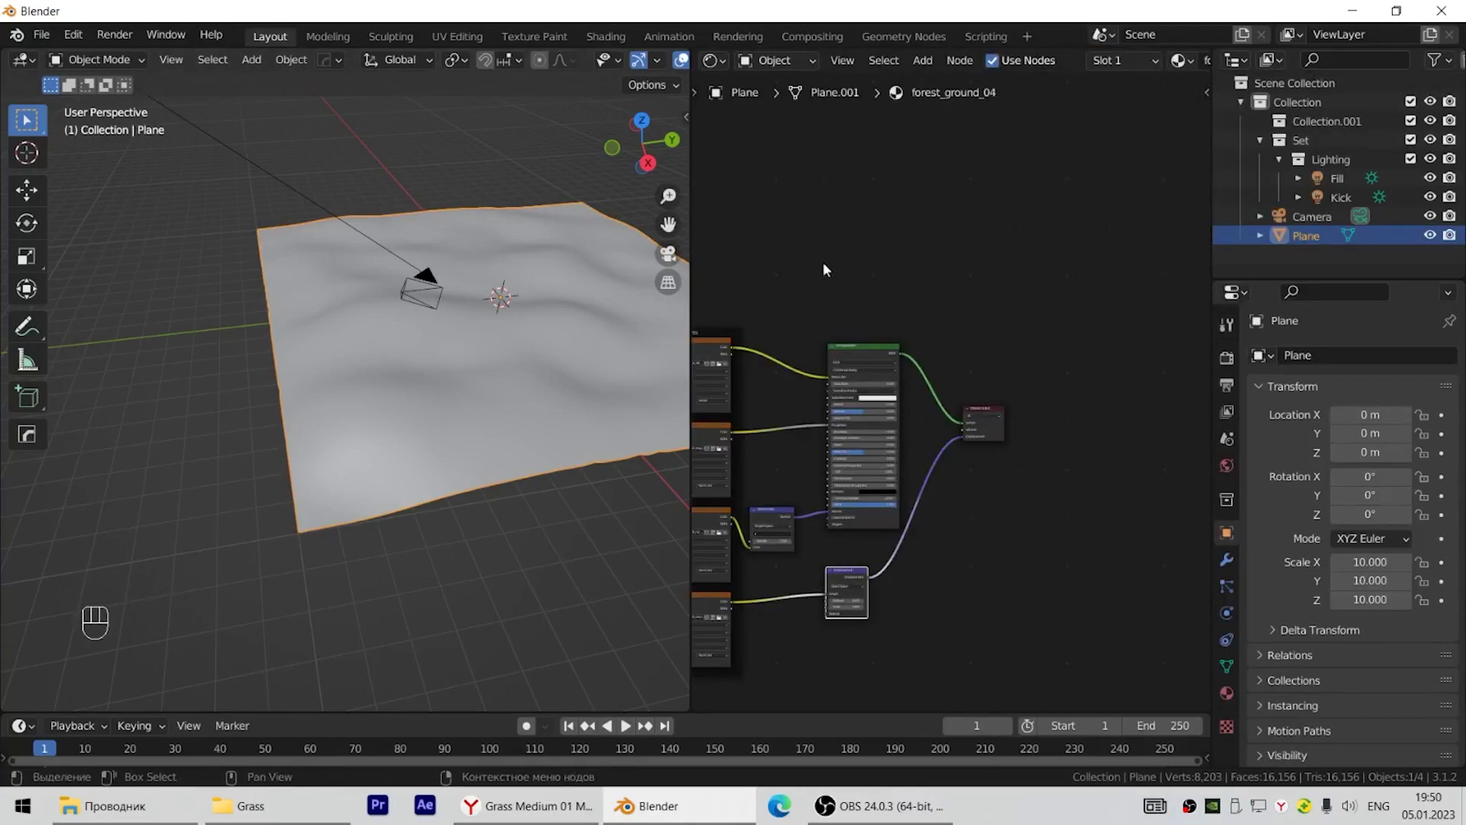
pyautogui.scroll(-3)
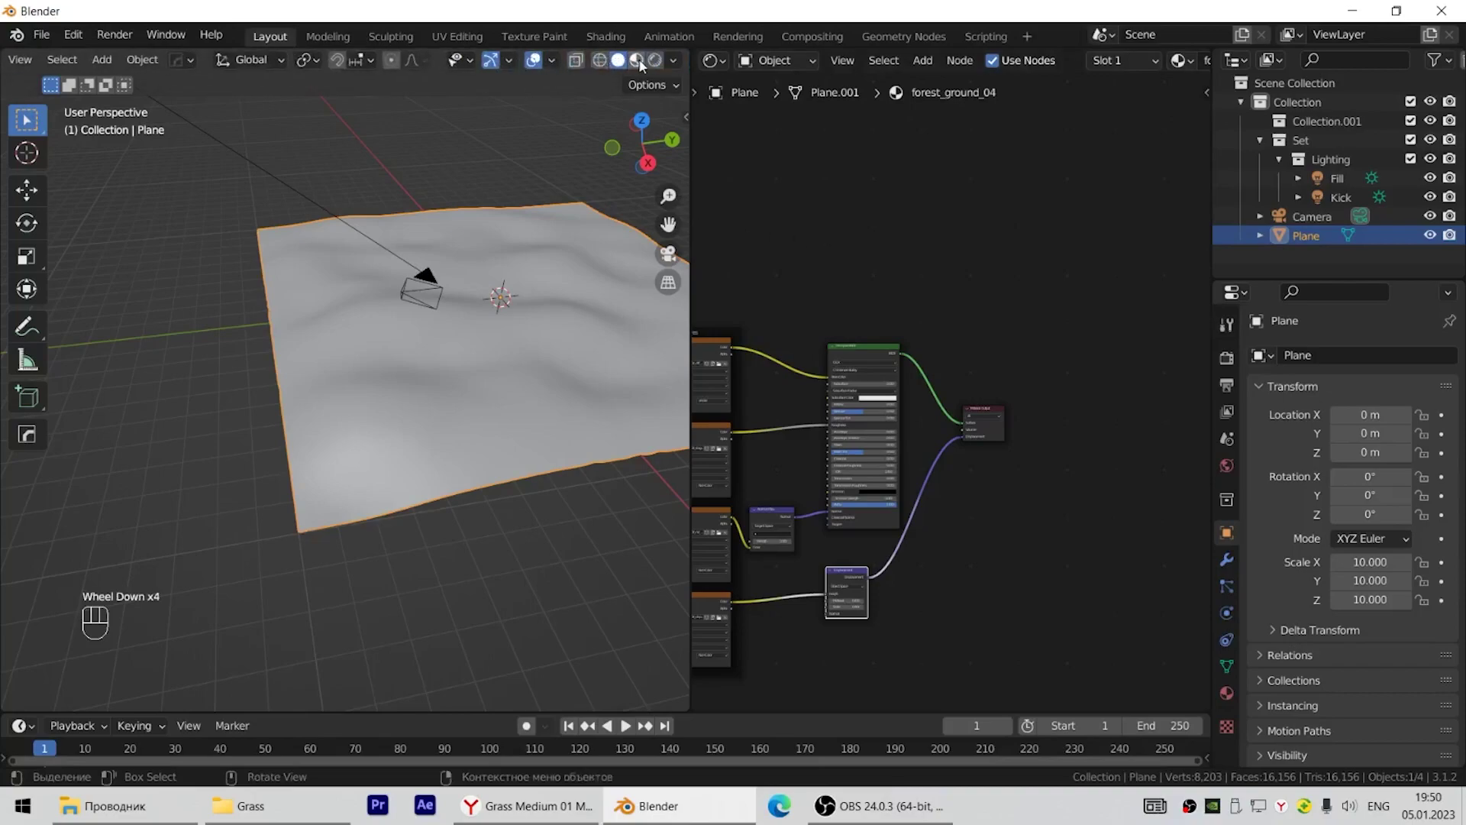
pyautogui.click(644, 62)
# Frame the node tree, then turn the right area into an Image Editor.
pyautogui.scroll(-3)
pyautogui.middleClick(493, 365)
pyautogui.middleClick(946, 453)
pyautogui.middleClick(833, 446)
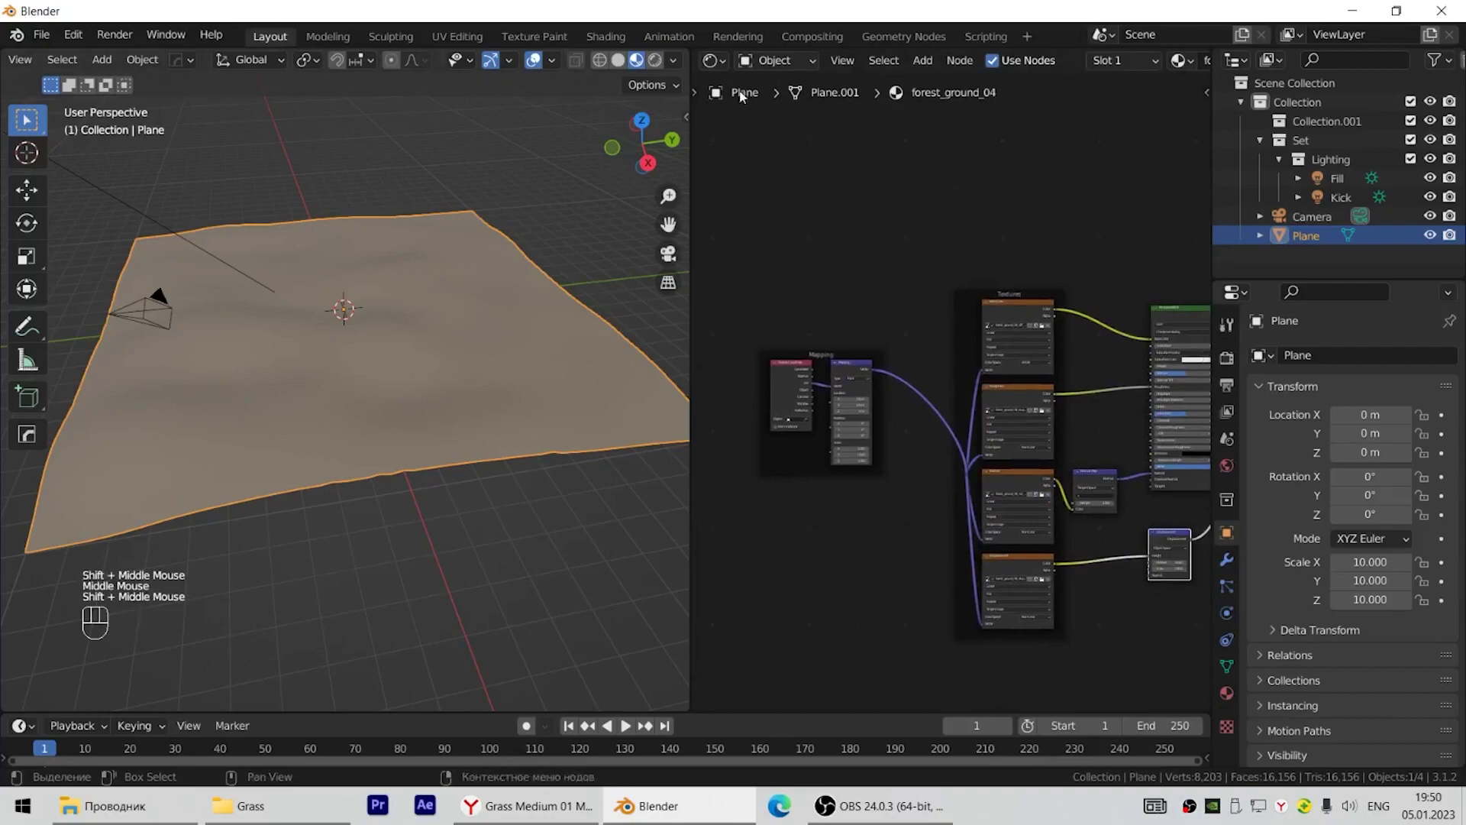
pyautogui.moveTo(721, 69); pyautogui.dragTo(721, 59)
pyautogui.moveTo(720, 60); pyautogui.dragTo(739, 162)
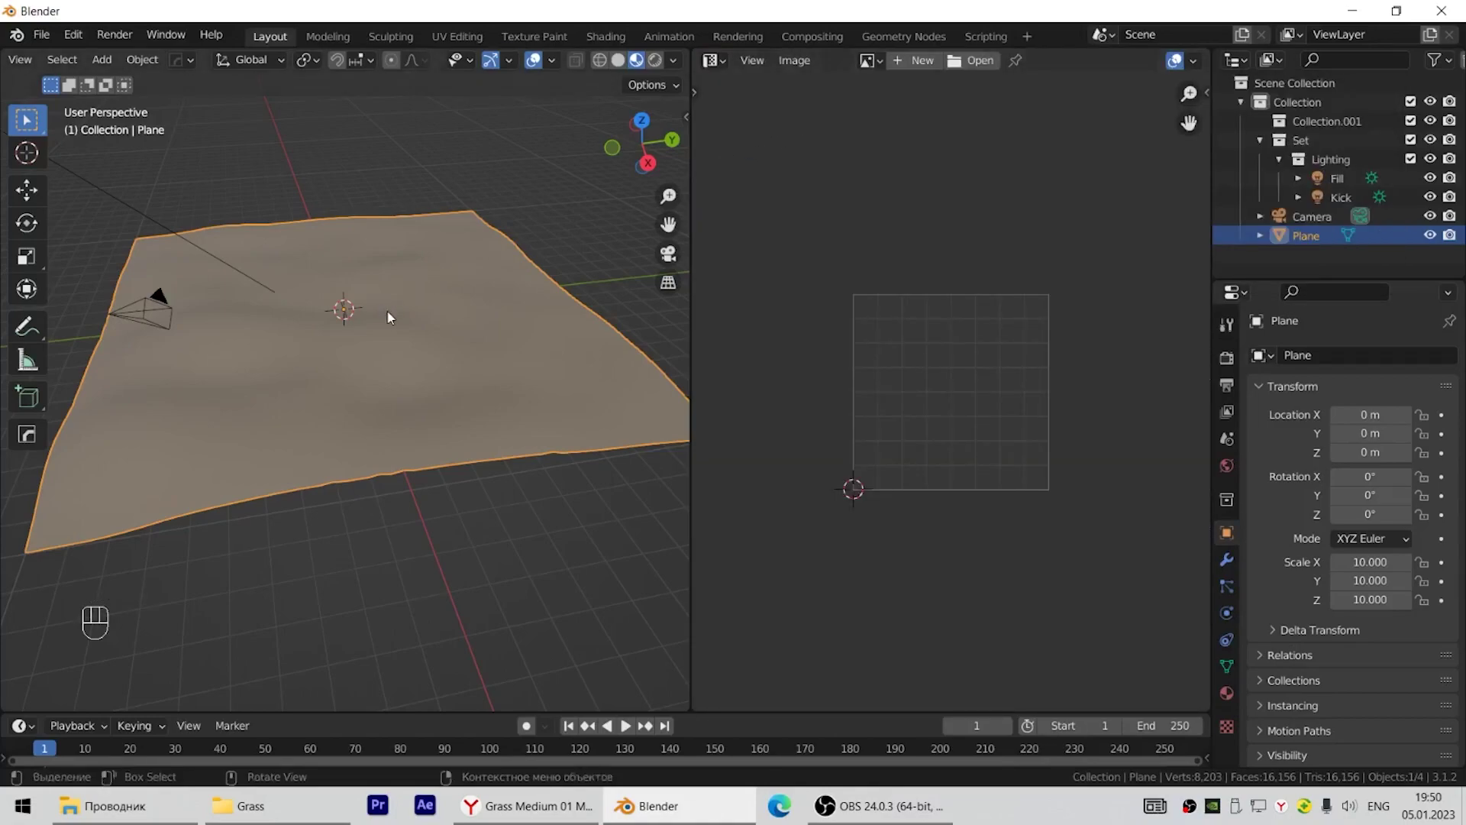
# Unwrap the terrain's UVs with Smart UV Project in Edit Mode.
pyautogui.press('a')
pyautogui.scroll(-3)
pyautogui.scroll(-3)
pyautogui.moveTo(1015, 65); pyautogui.dragTo(801, 425)
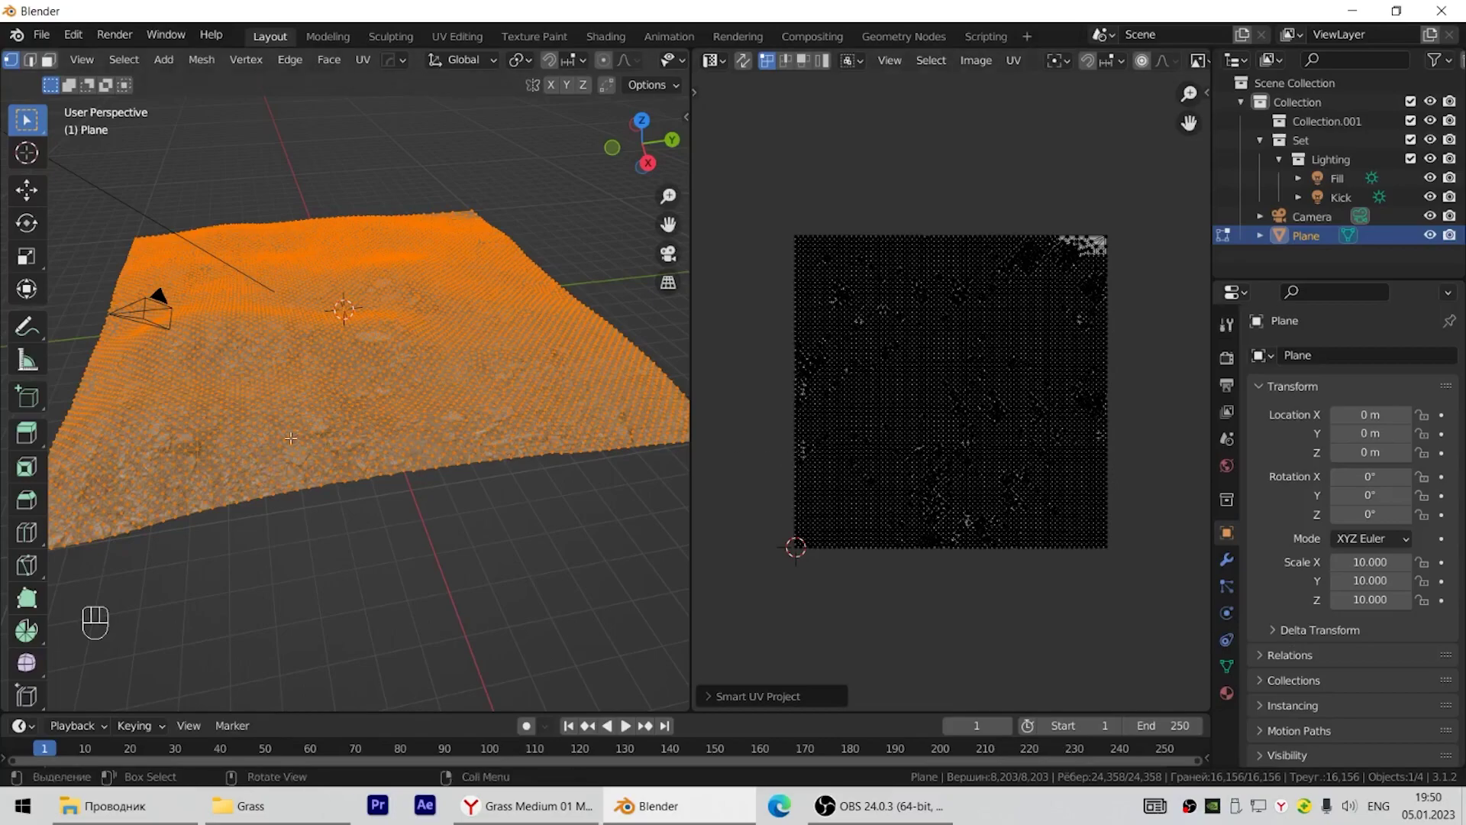
# View the ground displacement image, then switch the right area back to shader nodes.
pyautogui.scroll(3)
pyautogui.scroll(3)
pyautogui.moveTo(337, 451); pyautogui.dragTo(527, 407)
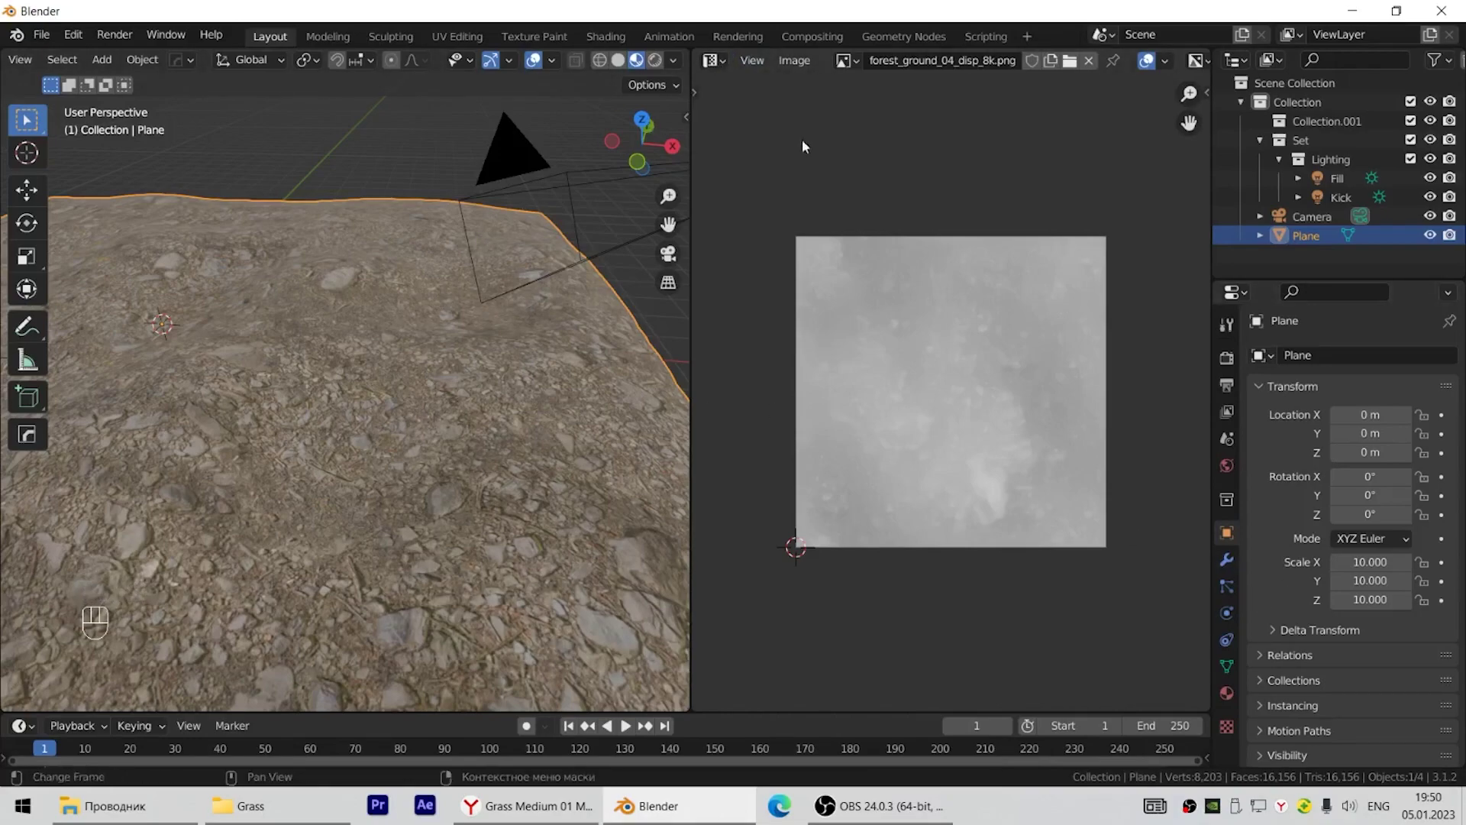
pyautogui.moveTo(725, 68); pyautogui.dragTo(792, 242)
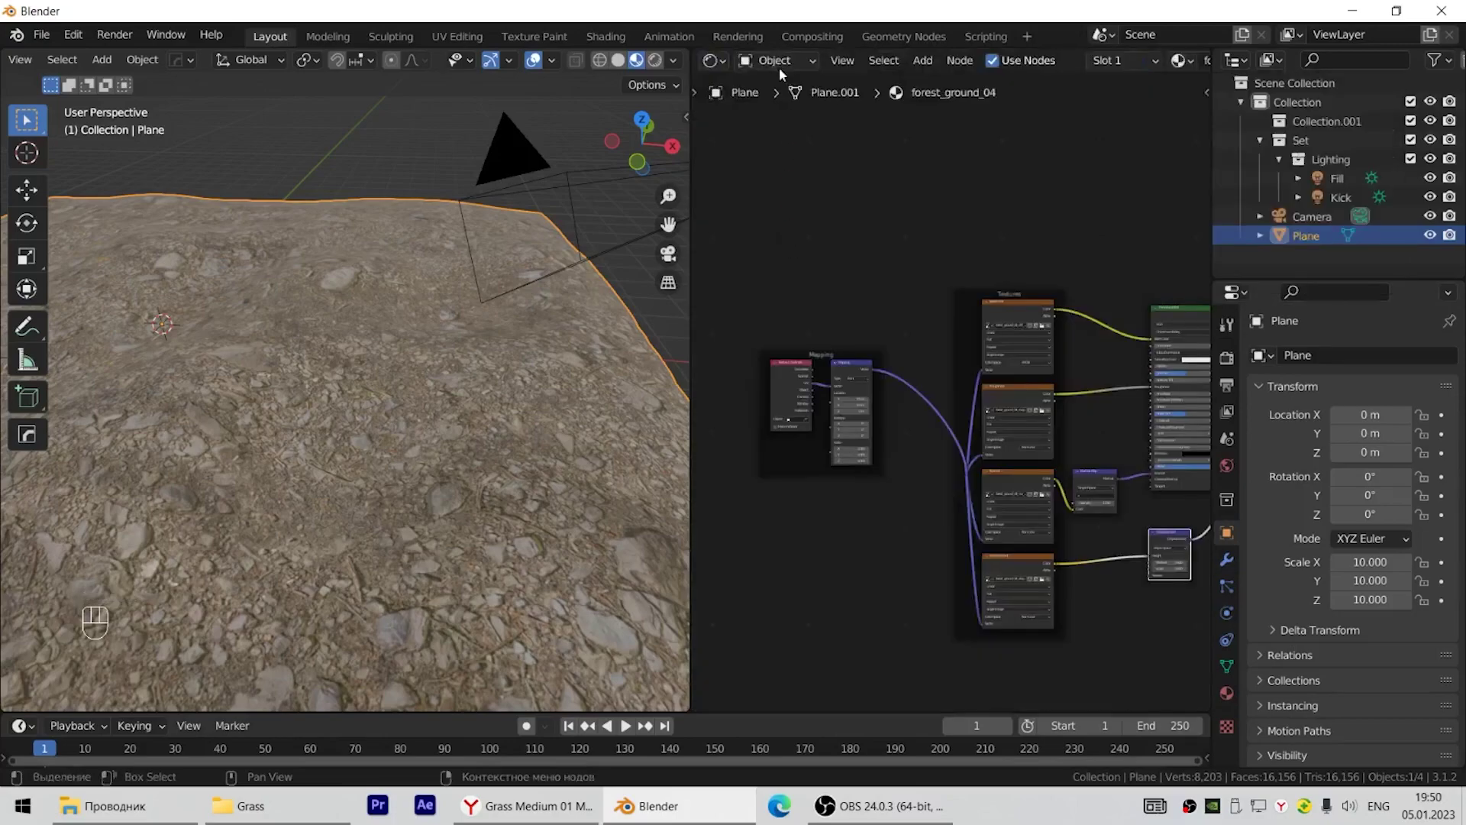
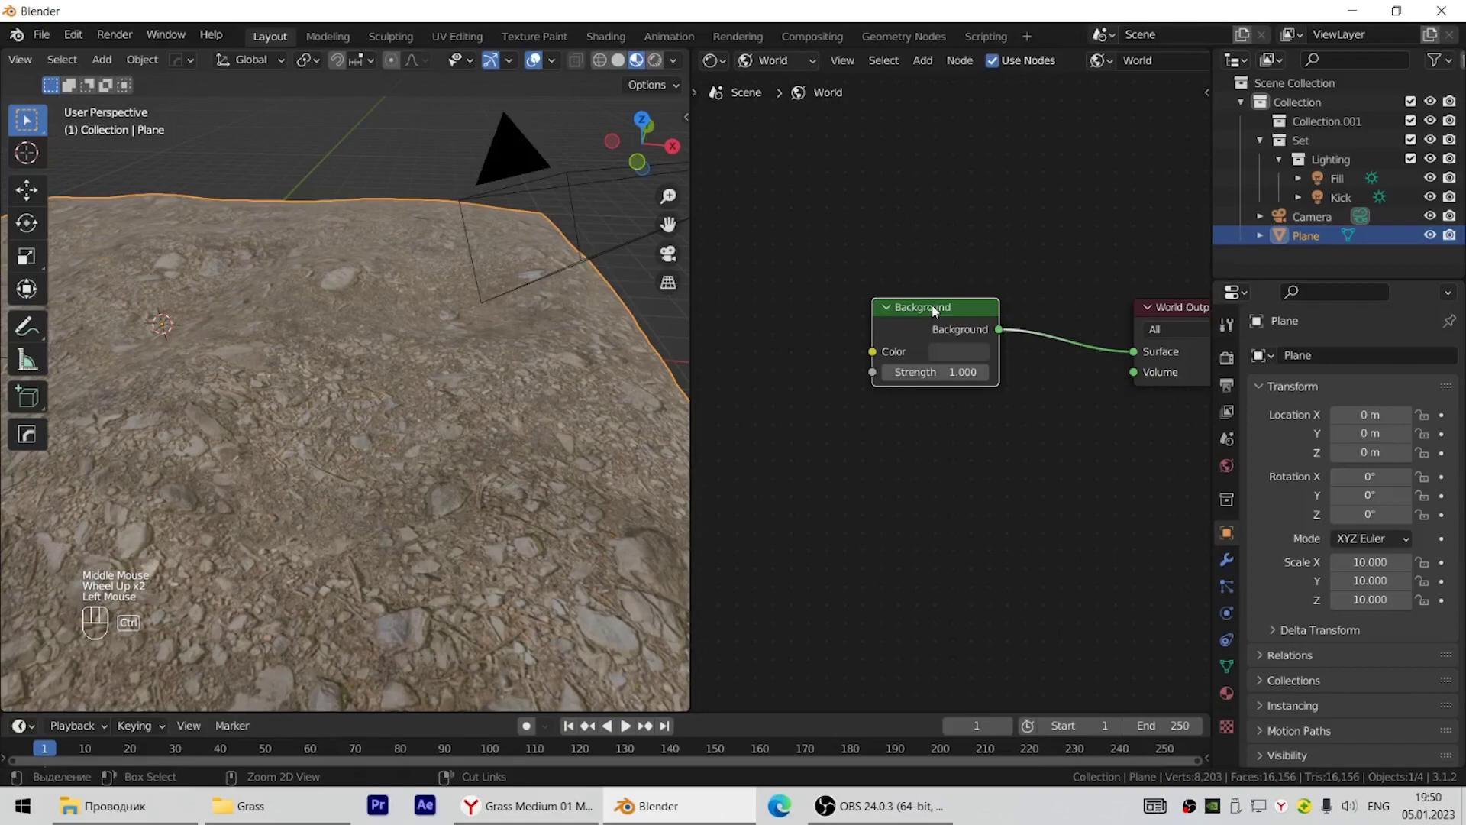
# Add an Environment Texture with wooden_motel_2k.hdr feeding the World Background colour.
pyautogui.press('shift+a')
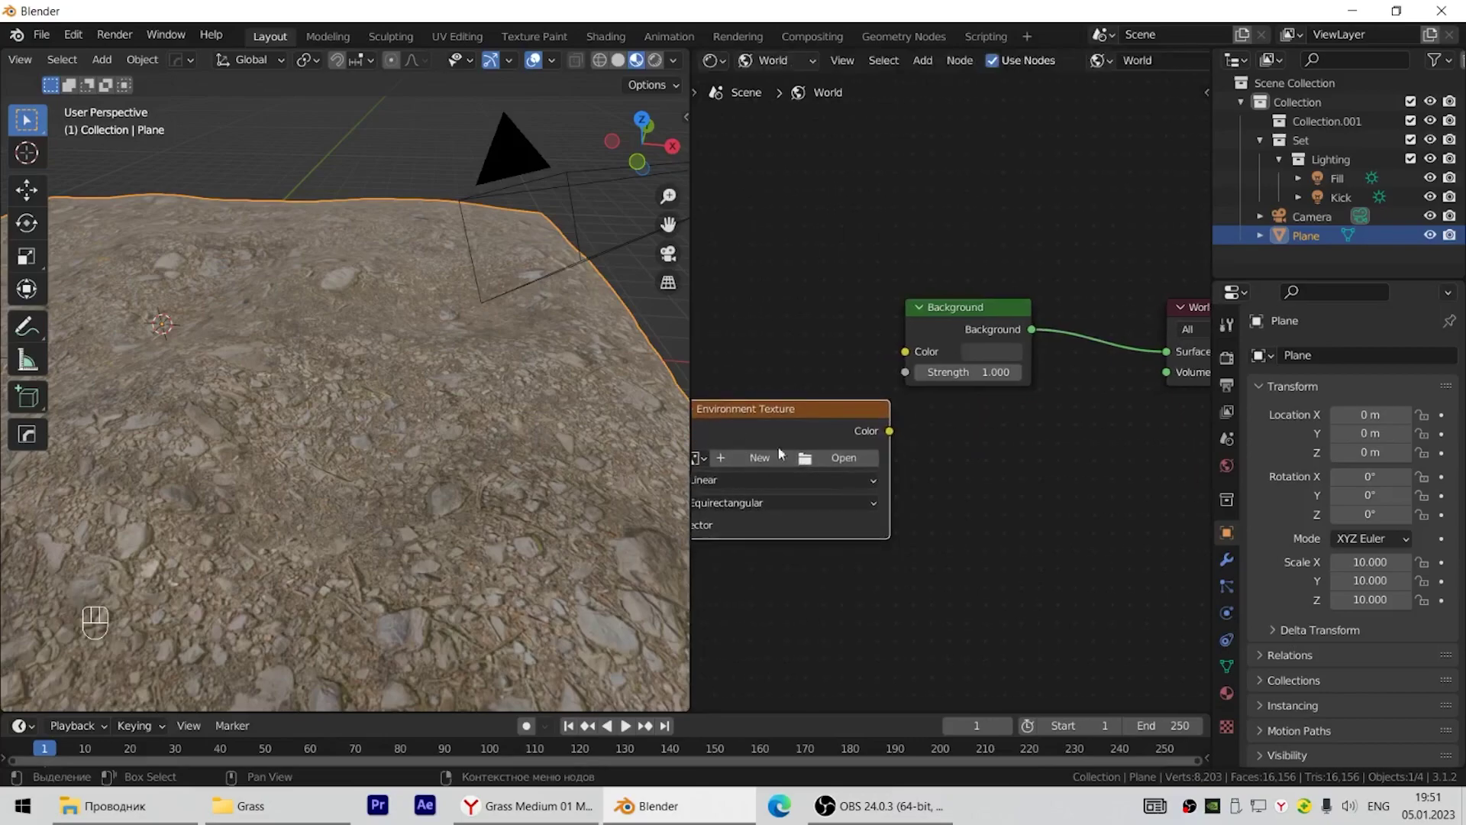
pyautogui.middleClick(989, 489)
pyautogui.moveTo(983, 443); pyautogui.dragTo(978, 401)
pyautogui.click(942, 468)
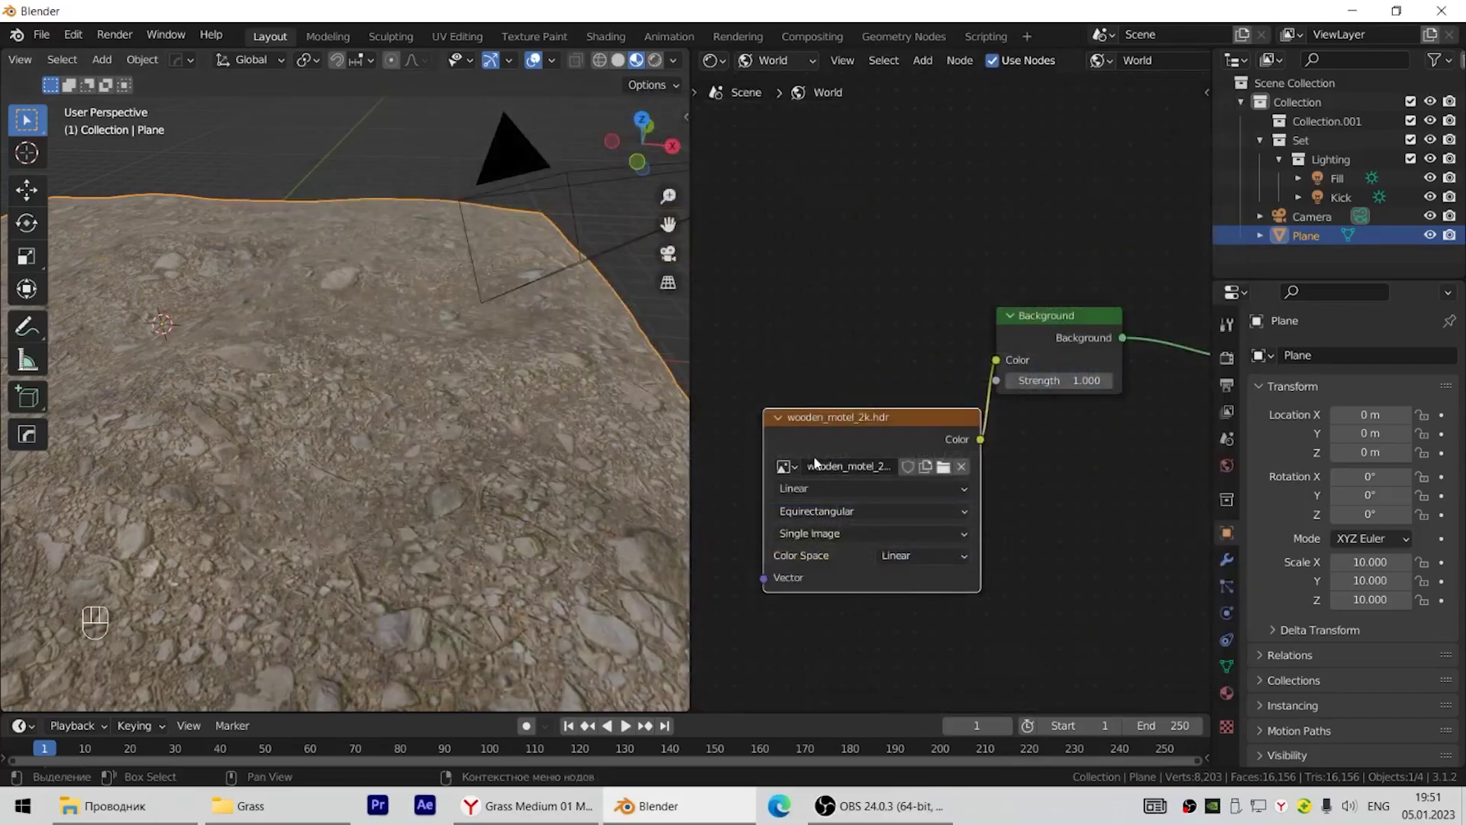
# Show the Scene World HDRI in the viewport and orbit to see the motel surroundings.
pyautogui.click(678, 64)
pyautogui.click(663, 63)
pyautogui.moveTo(370, 509); pyautogui.dragTo(77, 456)
pyautogui.moveTo(289, 348); pyautogui.dragTo(152, 447)
pyautogui.moveTo(383, 426); pyautogui.dragTo(469, 379)
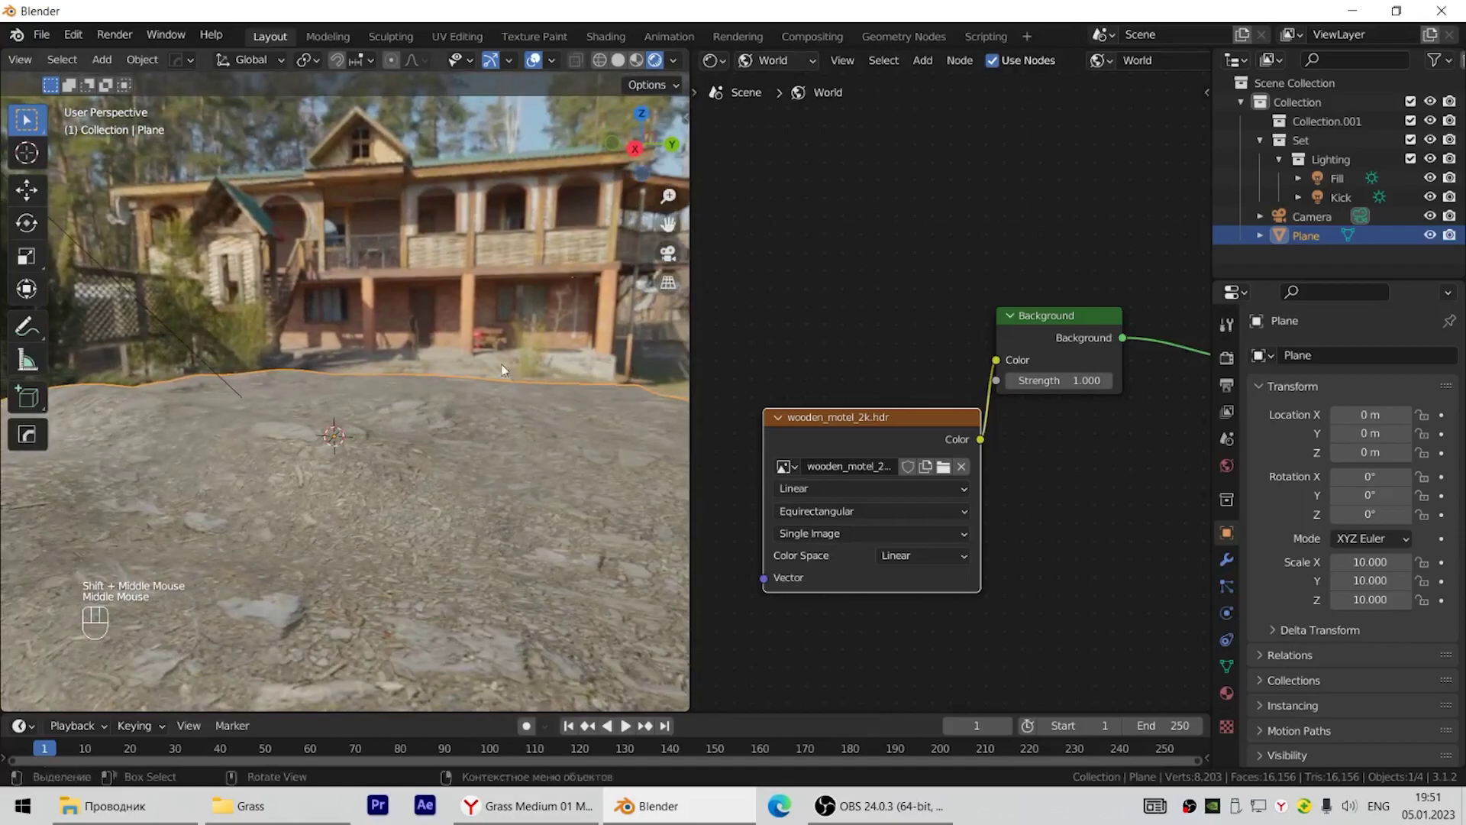
pyautogui.scroll(-3)
pyautogui.scroll(-3)
pyautogui.moveTo(483, 529); pyautogui.dragTo(421, 565)
pyautogui.scroll(3)
pyautogui.scroll(3)
pyautogui.moveTo(475, 500); pyautogui.dragTo(461, 468)
pyautogui.moveTo(437, 498); pyautogui.dragTo(514, 436)
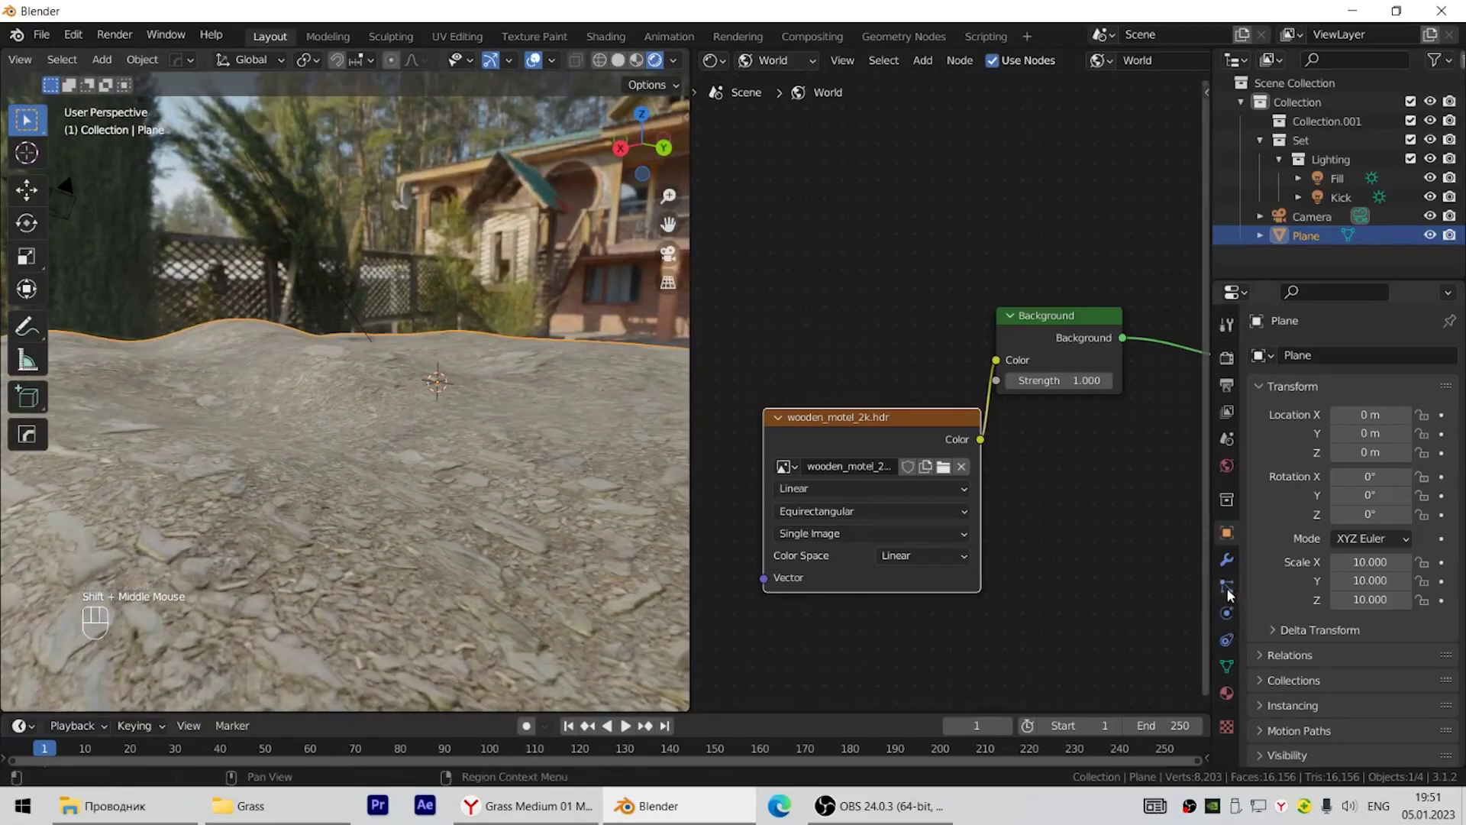
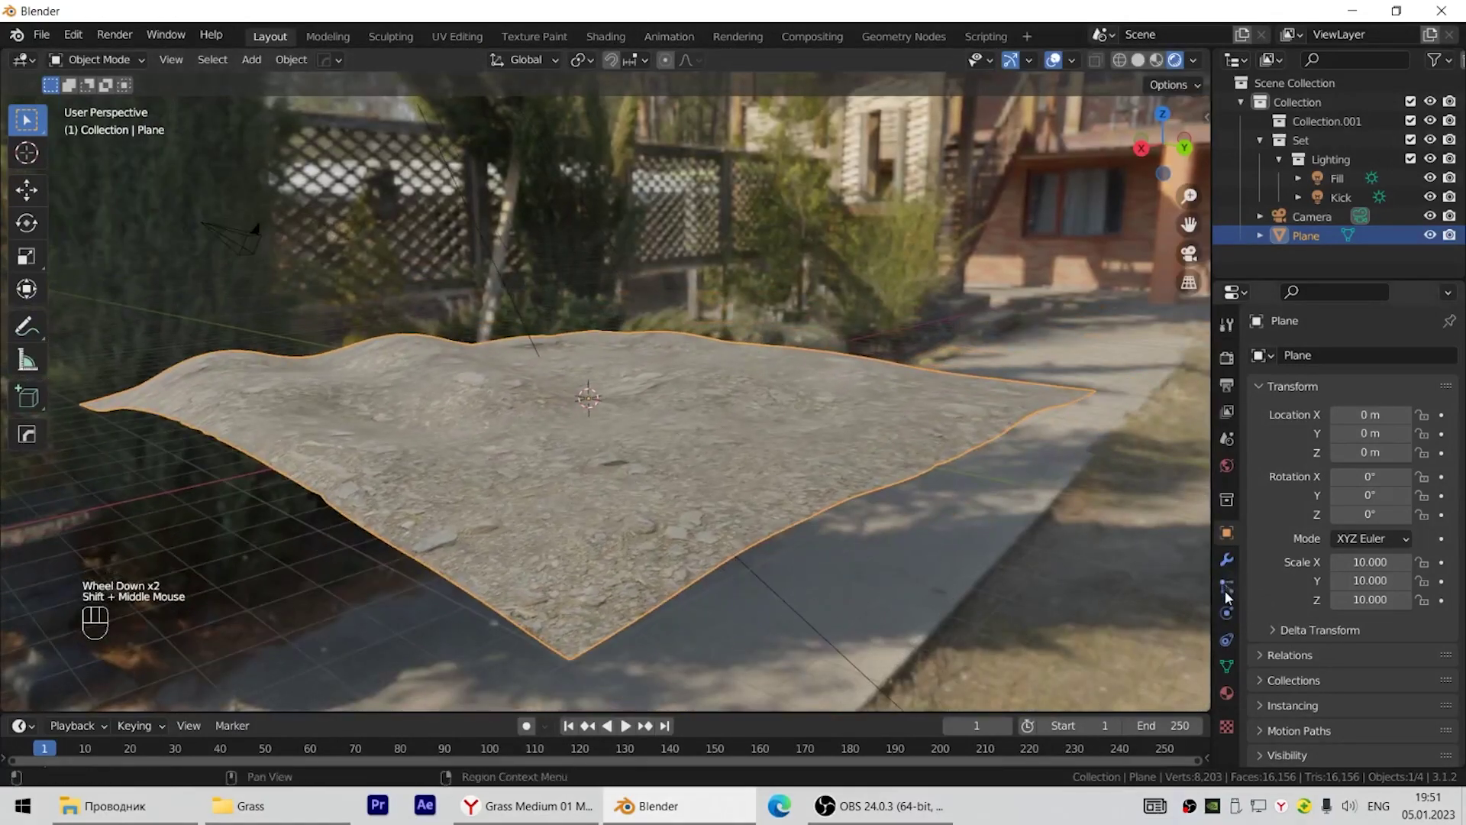
# Add a Hair particle system to the terrain plane.
pyautogui.click(1229, 594)
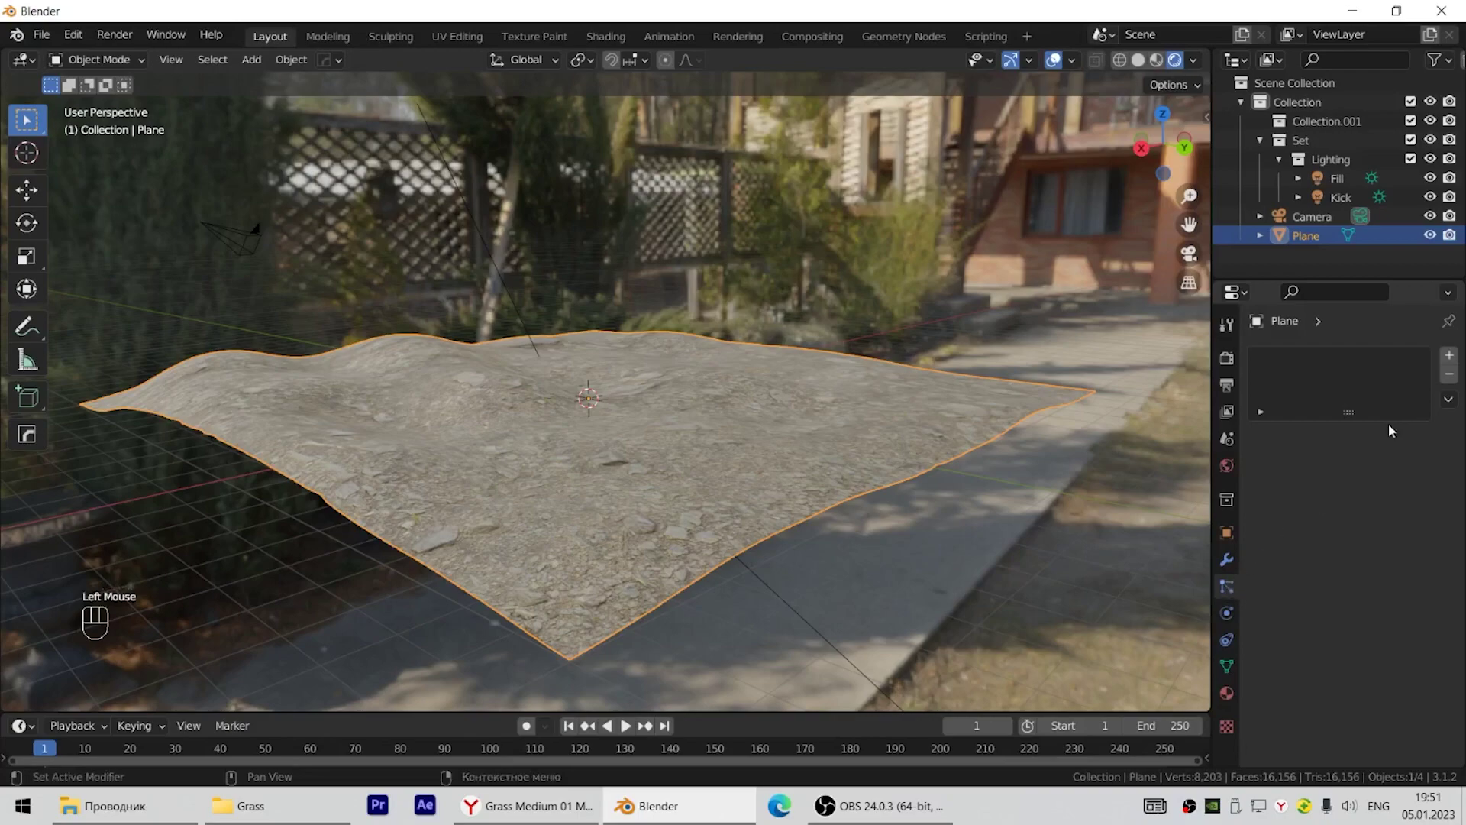
pyautogui.click(1450, 360)
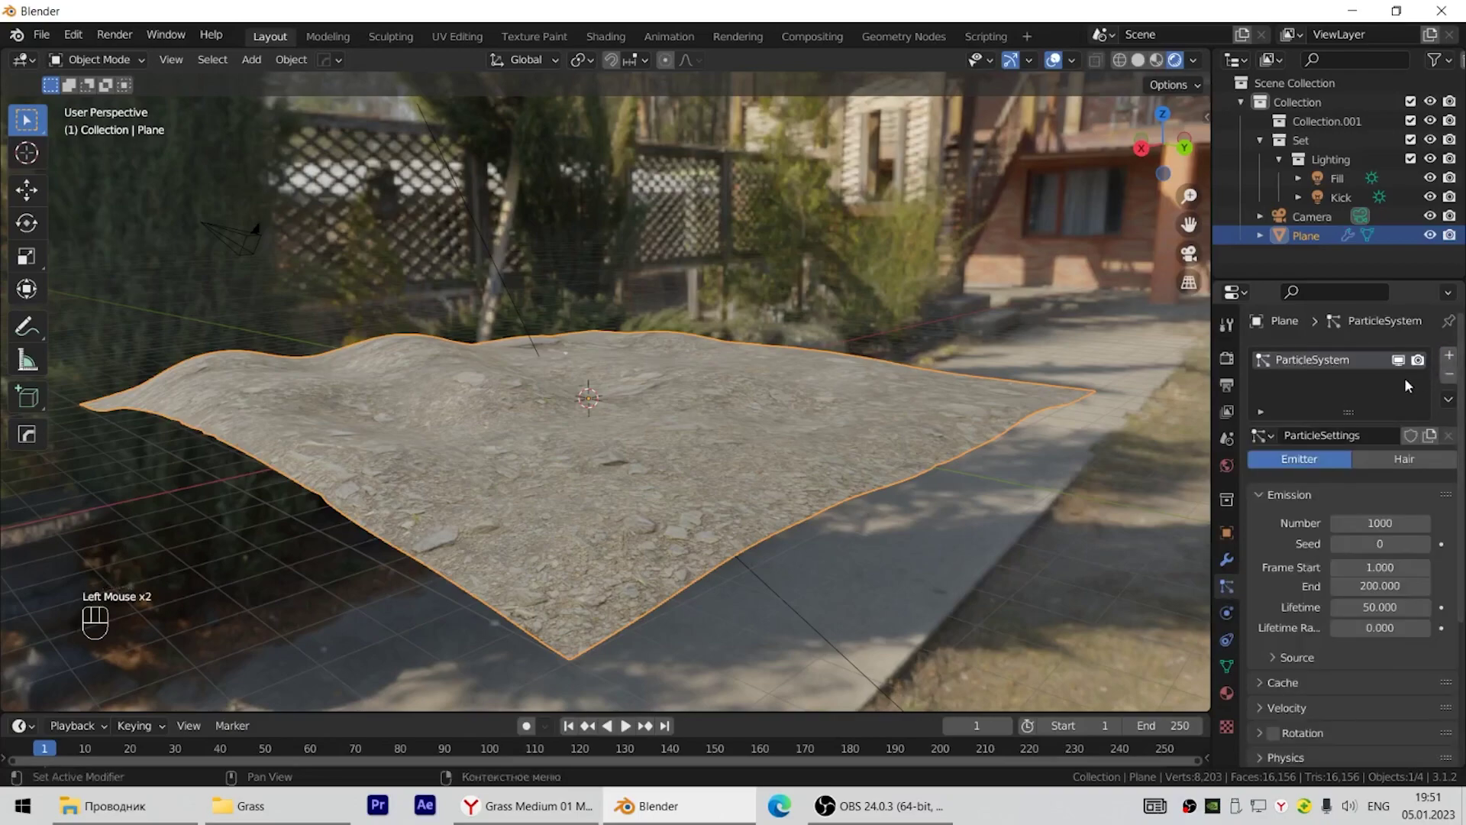
pyautogui.click(1406, 456)
# Inspect the hair strands, then append the grass_medium_01 asset into the scene.
pyautogui.moveTo(755, 428); pyautogui.dragTo(31, 116)
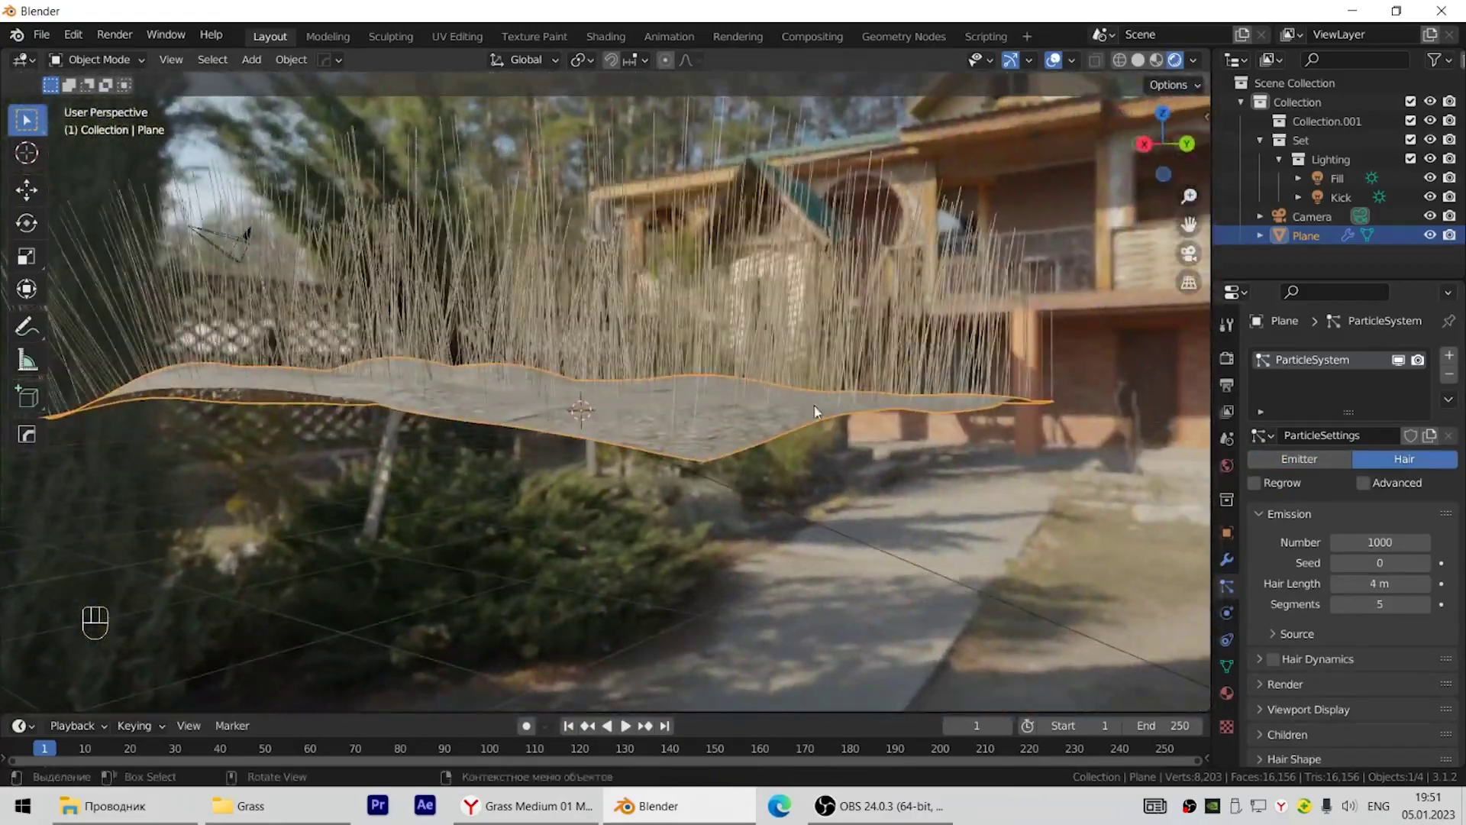
pyautogui.moveTo(790, 422); pyautogui.dragTo(31, 116)
pyautogui.moveTo(795, 462); pyautogui.dragTo(31, 116)
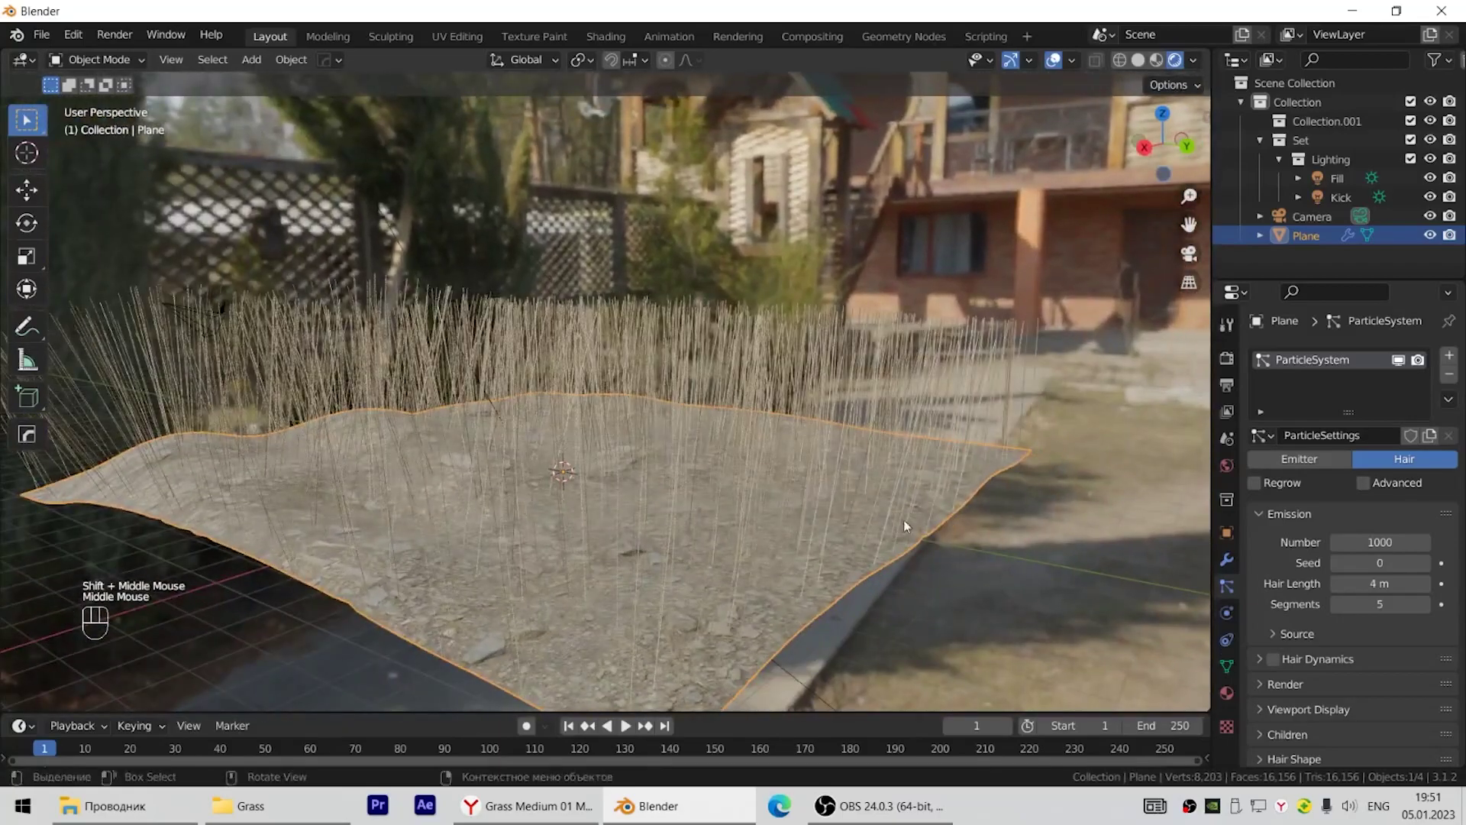
pyautogui.moveTo(39, 45); pyautogui.dragTo(80, 247)
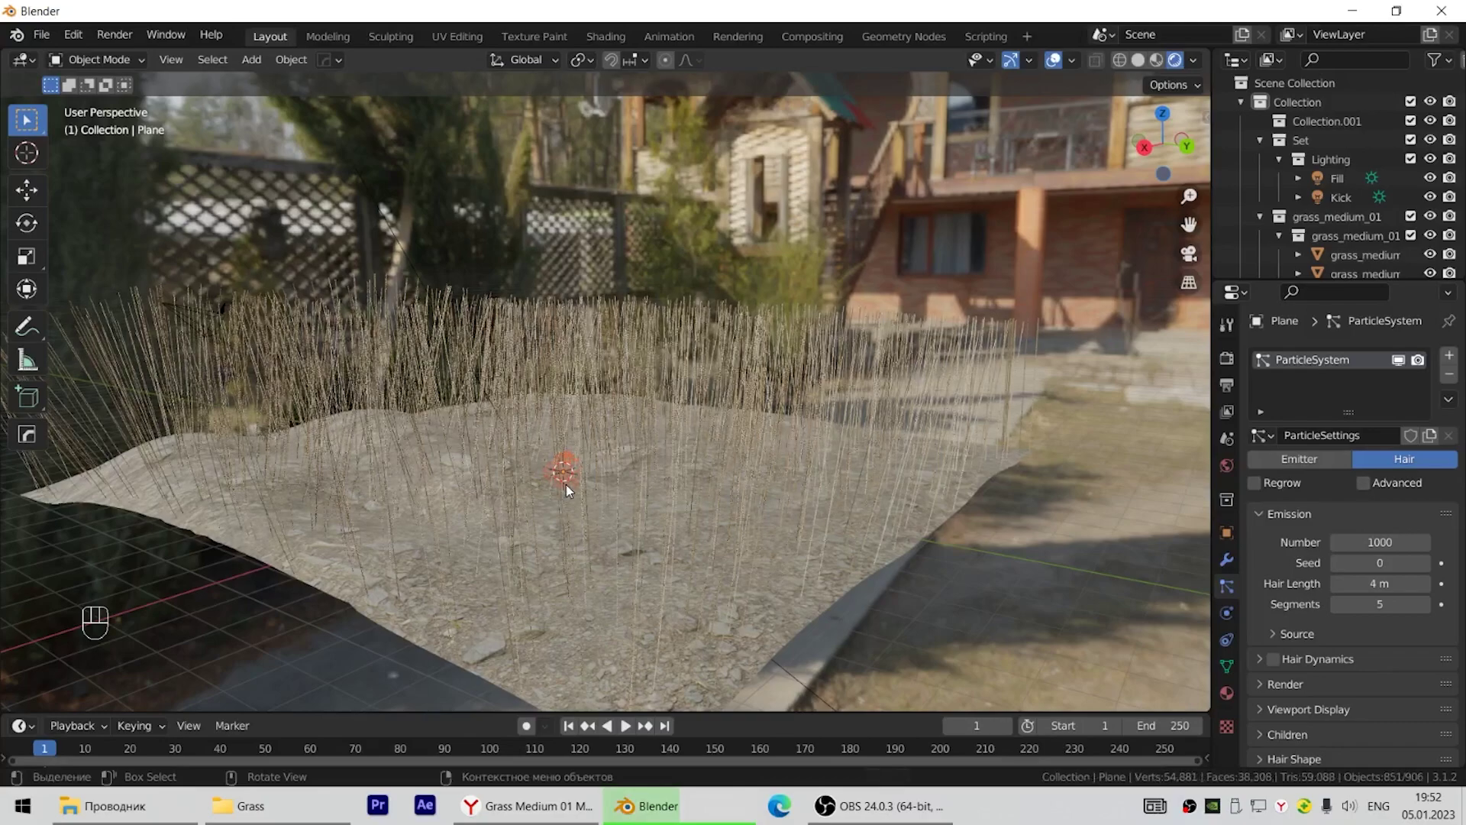
# Select the stray imported grass clump on the terrain and delete it.
pyautogui.moveTo(615, 469); pyautogui.dragTo(589, 483)
pyautogui.press('g')
pyautogui.press('z')
pyautogui.click(639, 198)
pyautogui.click(632, 202)
pyautogui.scroll(3)
pyautogui.scroll(3)
pyautogui.middleClick(609, 201)
pyautogui.scroll(3)
pyautogui.moveTo(438, 210); pyautogui.dragTo(651, 334)
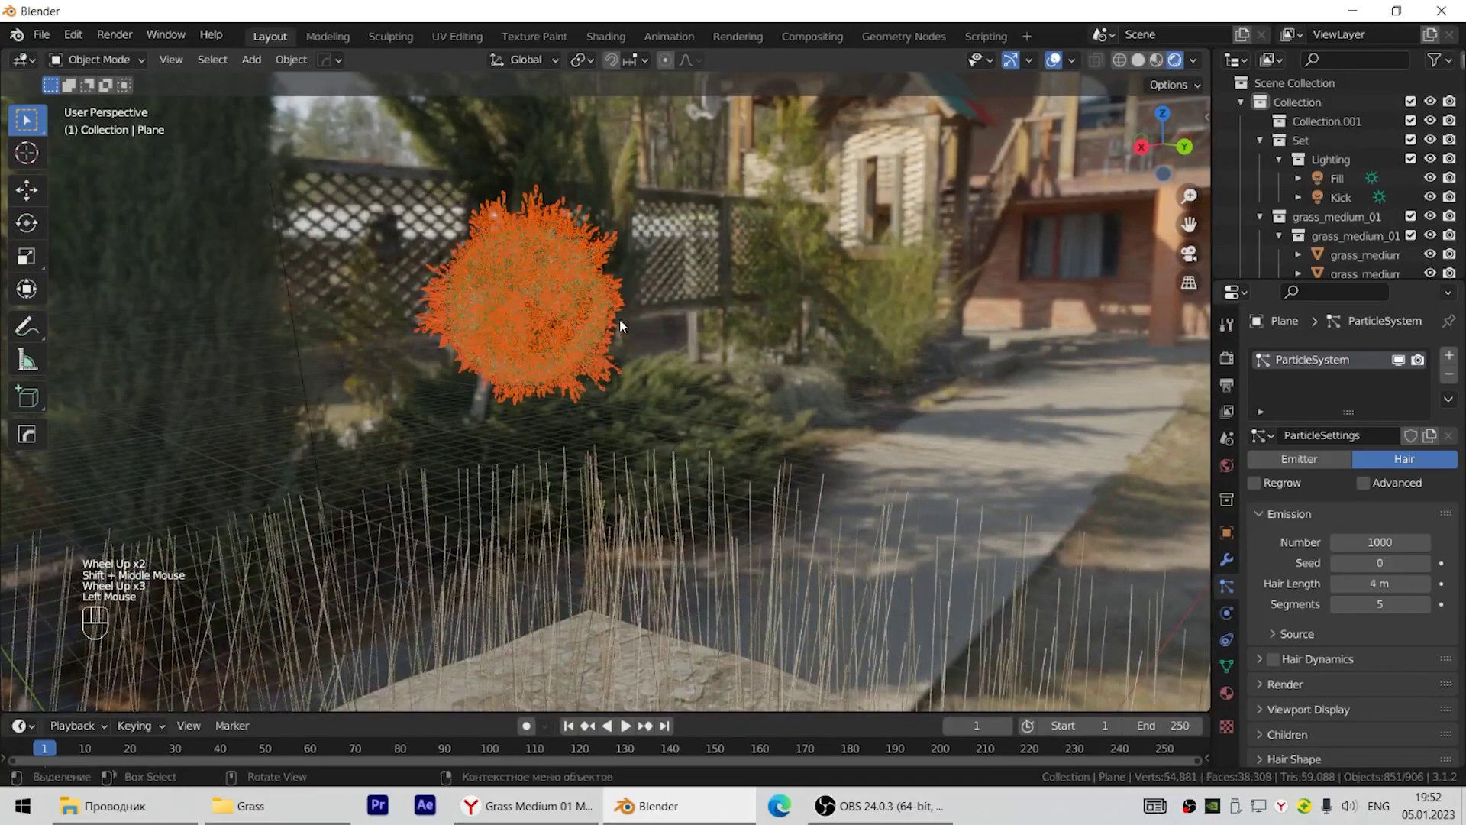
pyautogui.press('x')
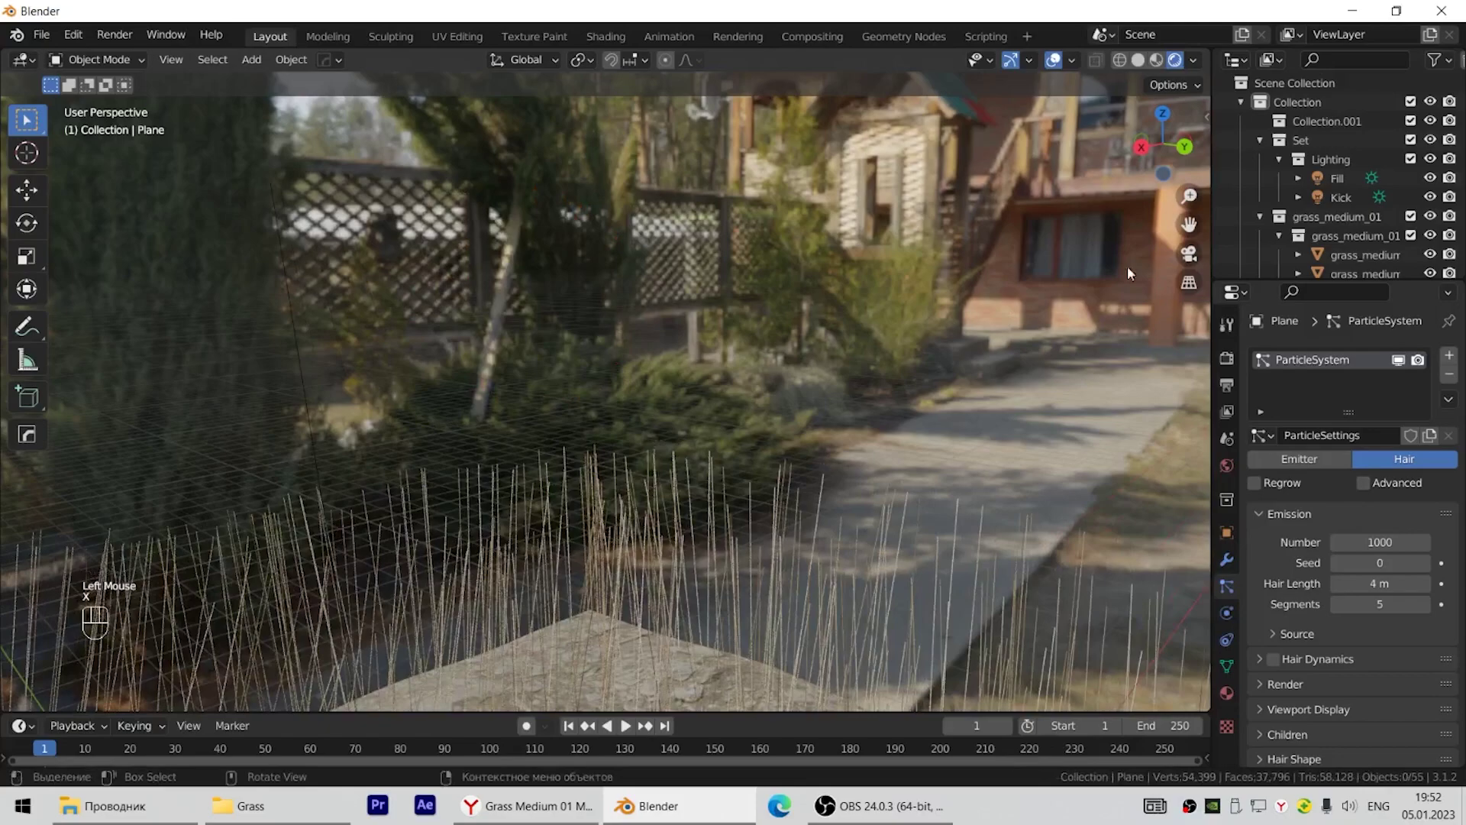
# Expand the grass_medium_01 collection in the Outliner to inspect its objects, then collapse it.
pyautogui.click(1268, 142)
pyautogui.click(1268, 165)
pyautogui.click(1301, 166)
pyautogui.click(1263, 163)
pyautogui.click(1288, 180)
pyautogui.click(1287, 201)
pyautogui.click(1286, 217)
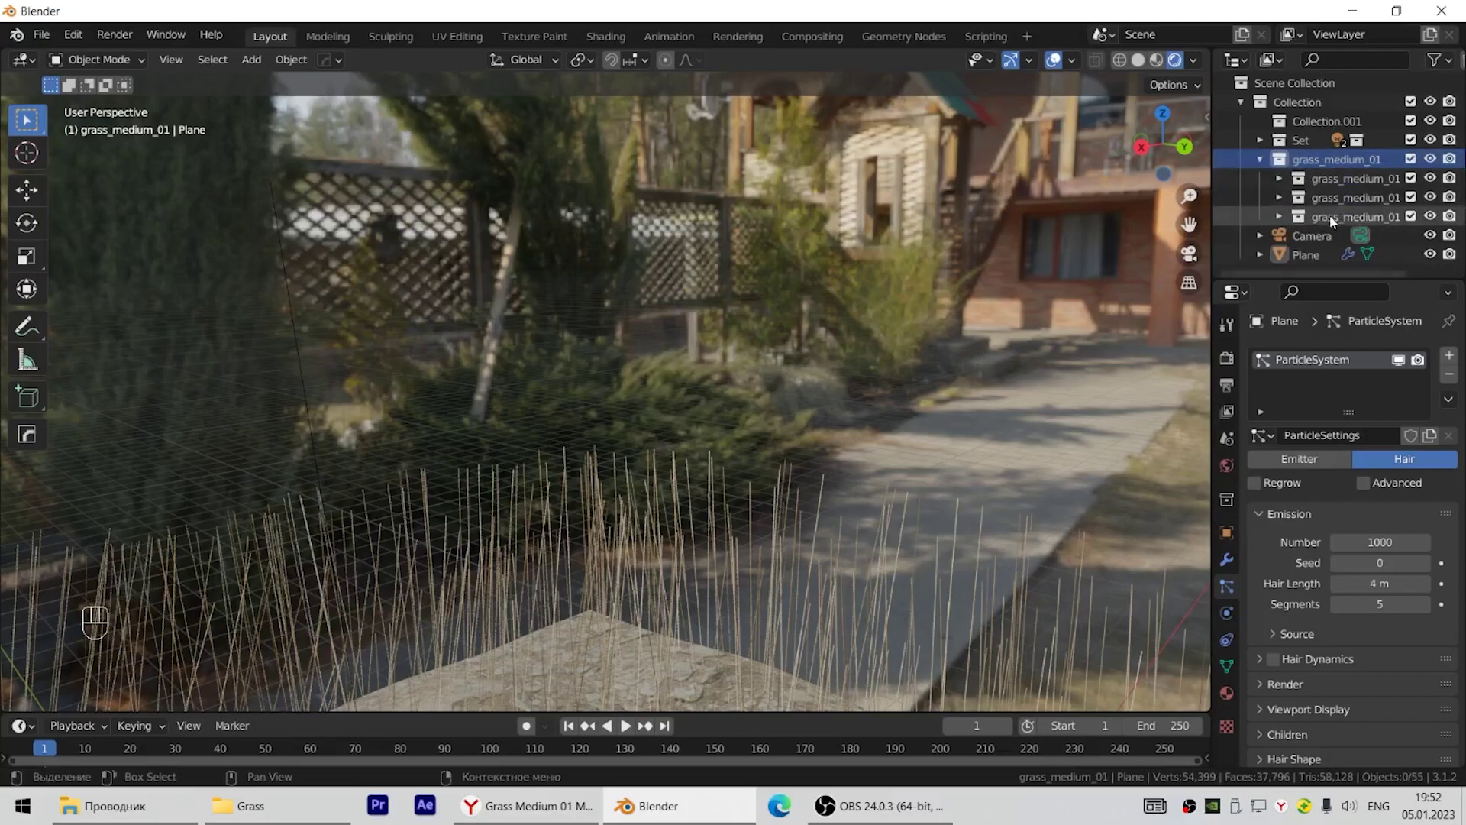
pyautogui.click(1268, 162)
pyautogui.moveTo(784, 473); pyautogui.dragTo(827, 142)
# Render the hair particles as a collection and assign grass_medium_01 as the instance collection.
pyautogui.scroll(-3)
pyautogui.click(1301, 628)
pyautogui.scroll(-3)
pyautogui.moveTo(1382, 655); pyautogui.dragTo(1350, 738)
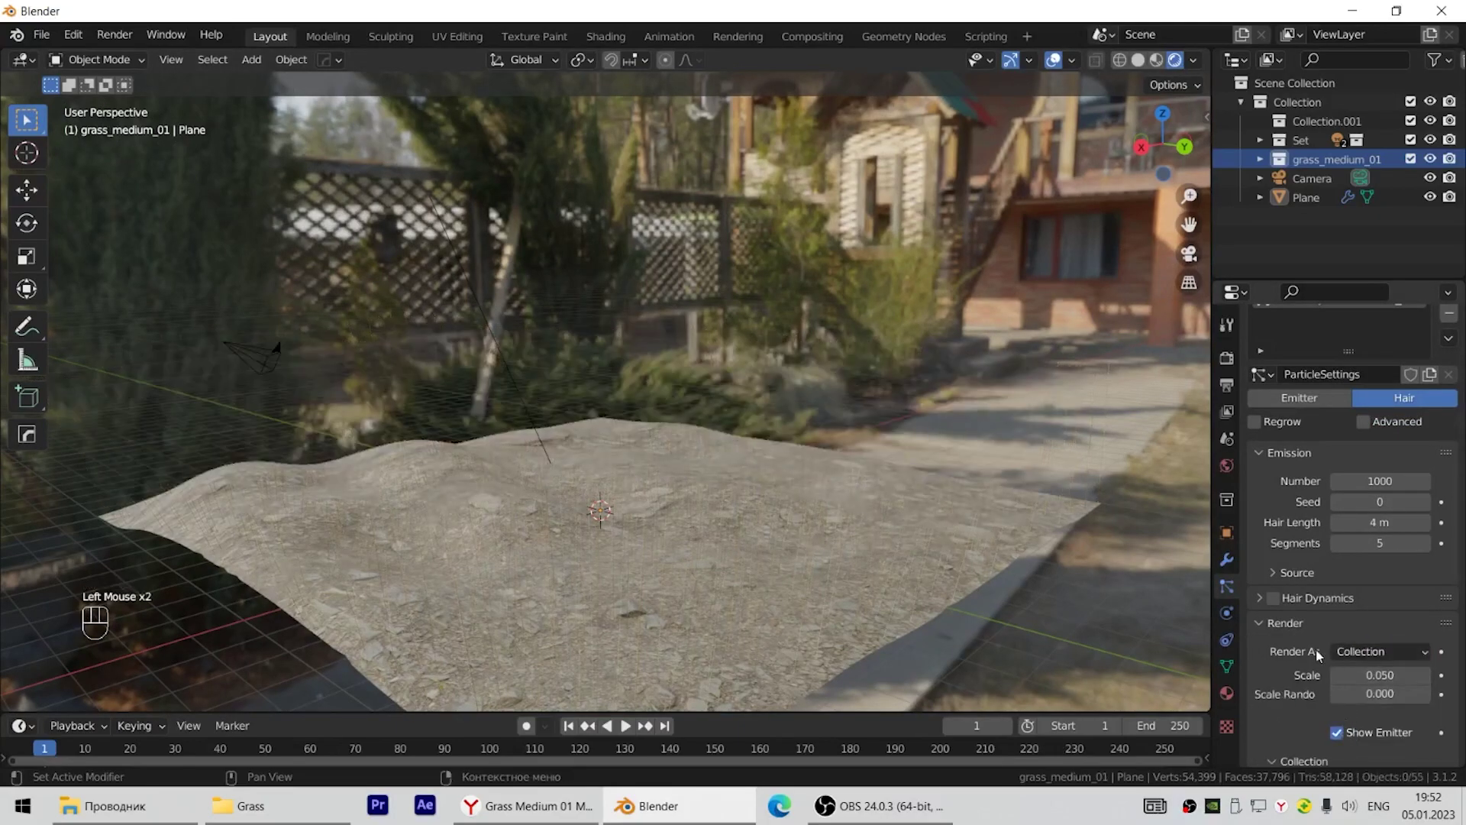
pyautogui.scroll(-3)
pyautogui.scroll(-3)
pyautogui.moveTo(1370, 608); pyautogui.dragTo(1311, 449)
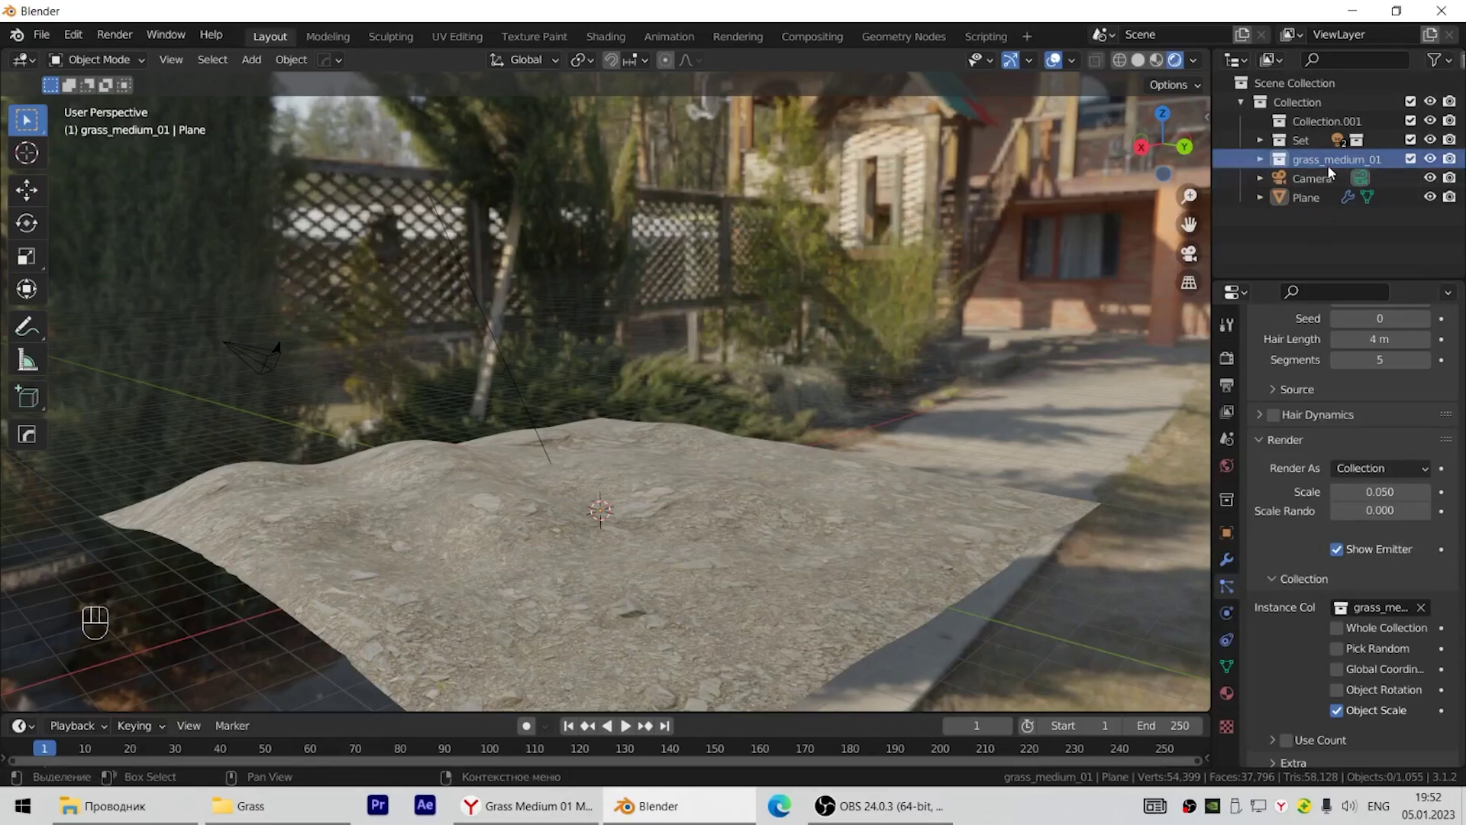
# Reduce the grass instance scale to 0.05 and give the particles simple children.
pyautogui.moveTo(706, 556); pyautogui.dragTo(723, 466)
pyautogui.scroll(3)
pyautogui.scroll(3)
pyautogui.moveTo(817, 517); pyautogui.dragTo(794, 524)
pyautogui.scroll(-3)
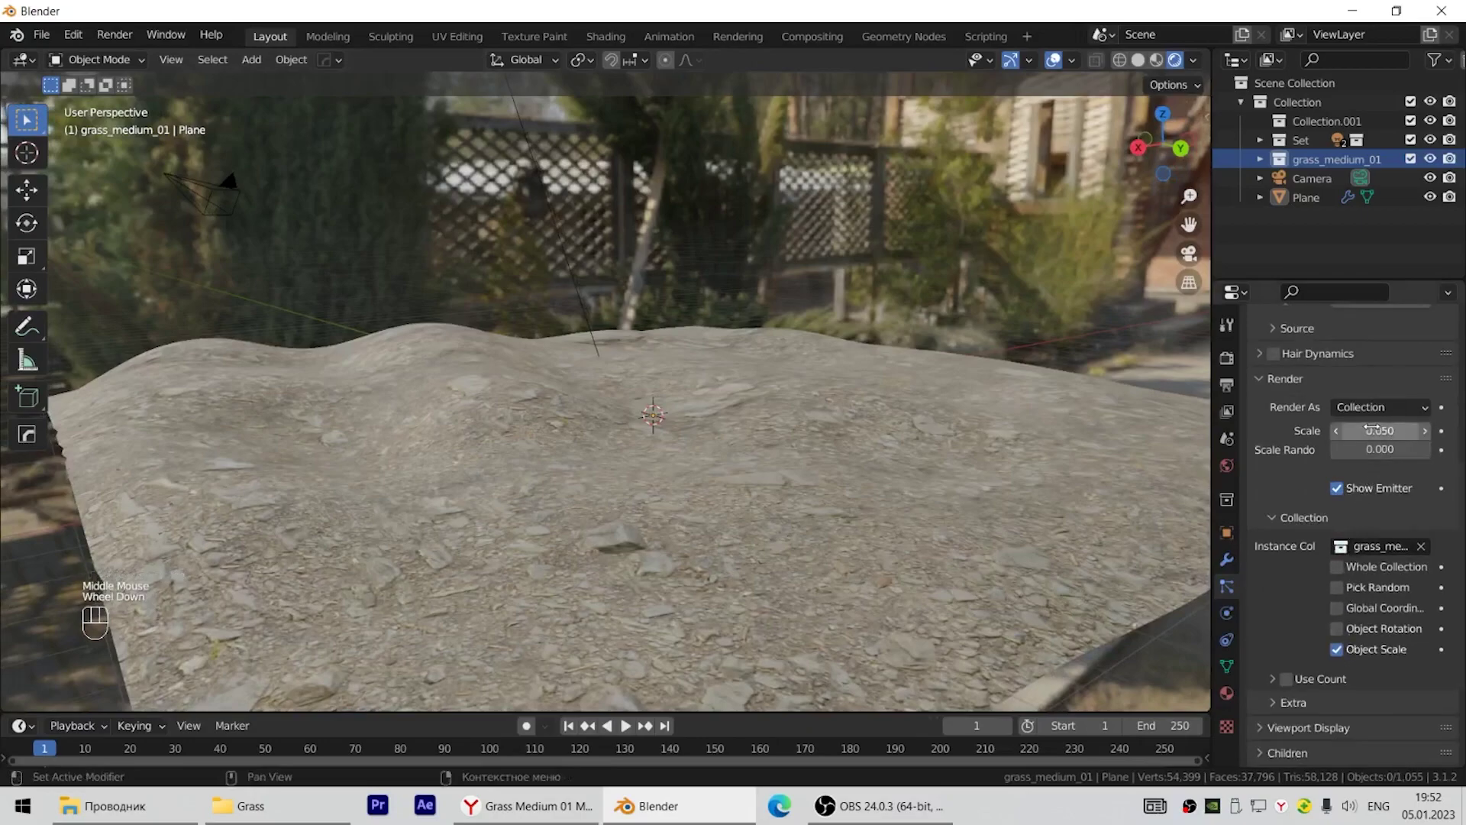
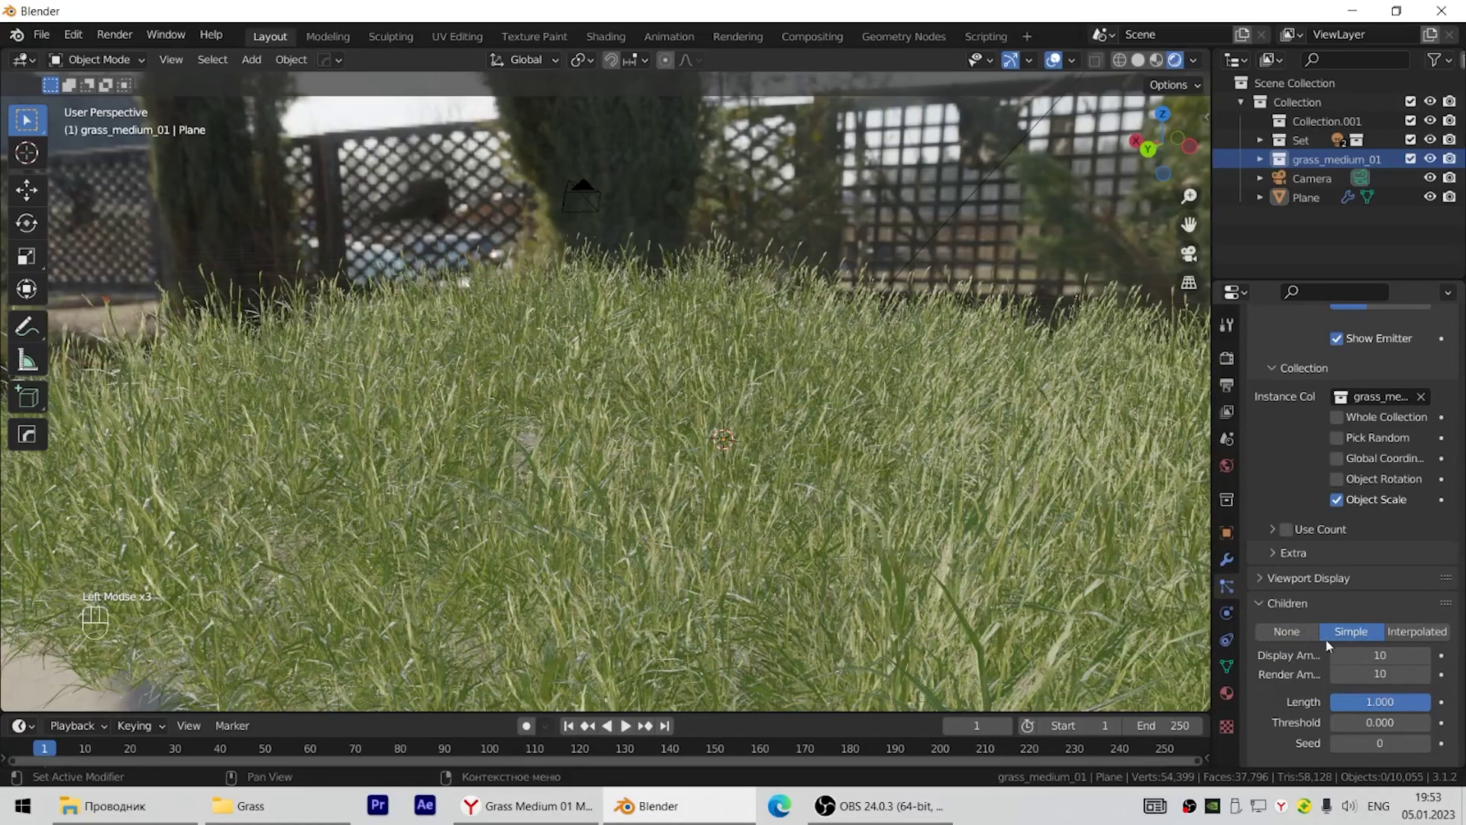
# Set the render engine to Cycles with GPU Compute as the device.
pyautogui.scroll(-3)
pyautogui.moveTo(773, 462); pyautogui.dragTo(746, 454)
pyautogui.scroll(3)
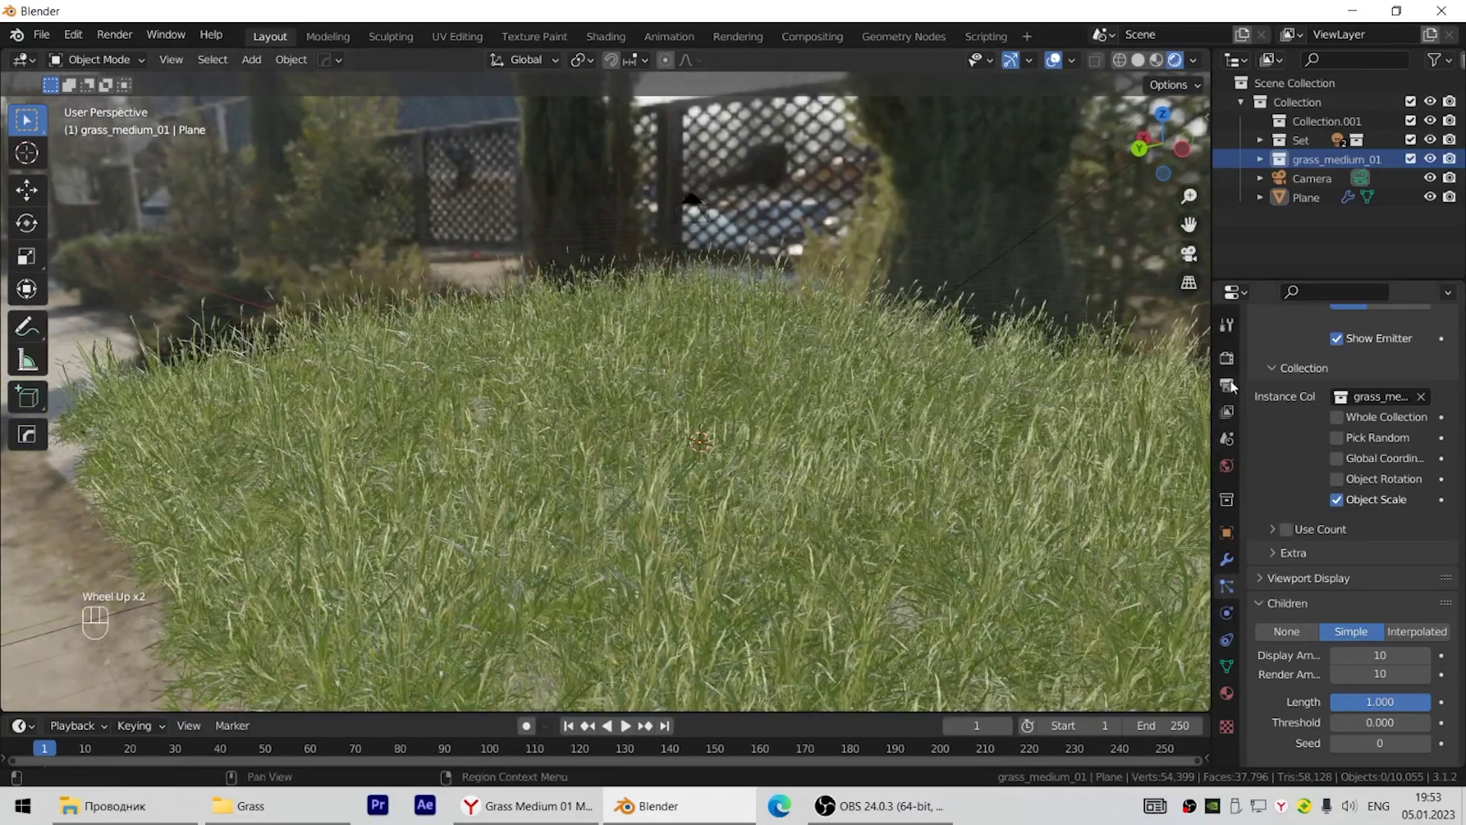
pyautogui.click(1236, 356)
pyautogui.scroll(3)
pyautogui.scroll(3)
pyautogui.moveTo(1388, 364); pyautogui.dragTo(1376, 426)
pyautogui.moveTo(1362, 407); pyautogui.dragTo(1375, 447)
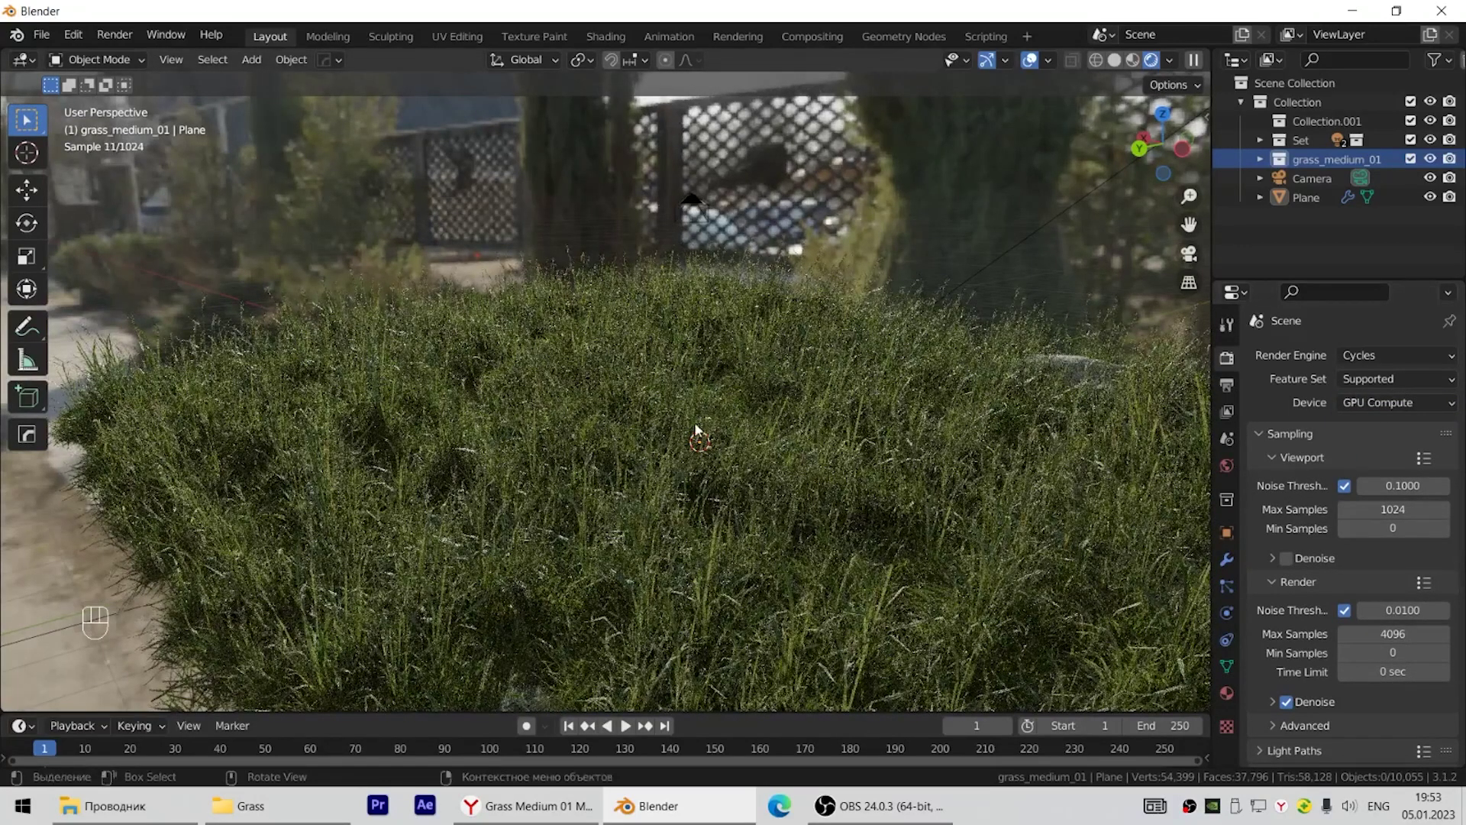
# Preview the grassy terrain in Rendered shading from a new viewing angle.
pyautogui.scroll(-3)
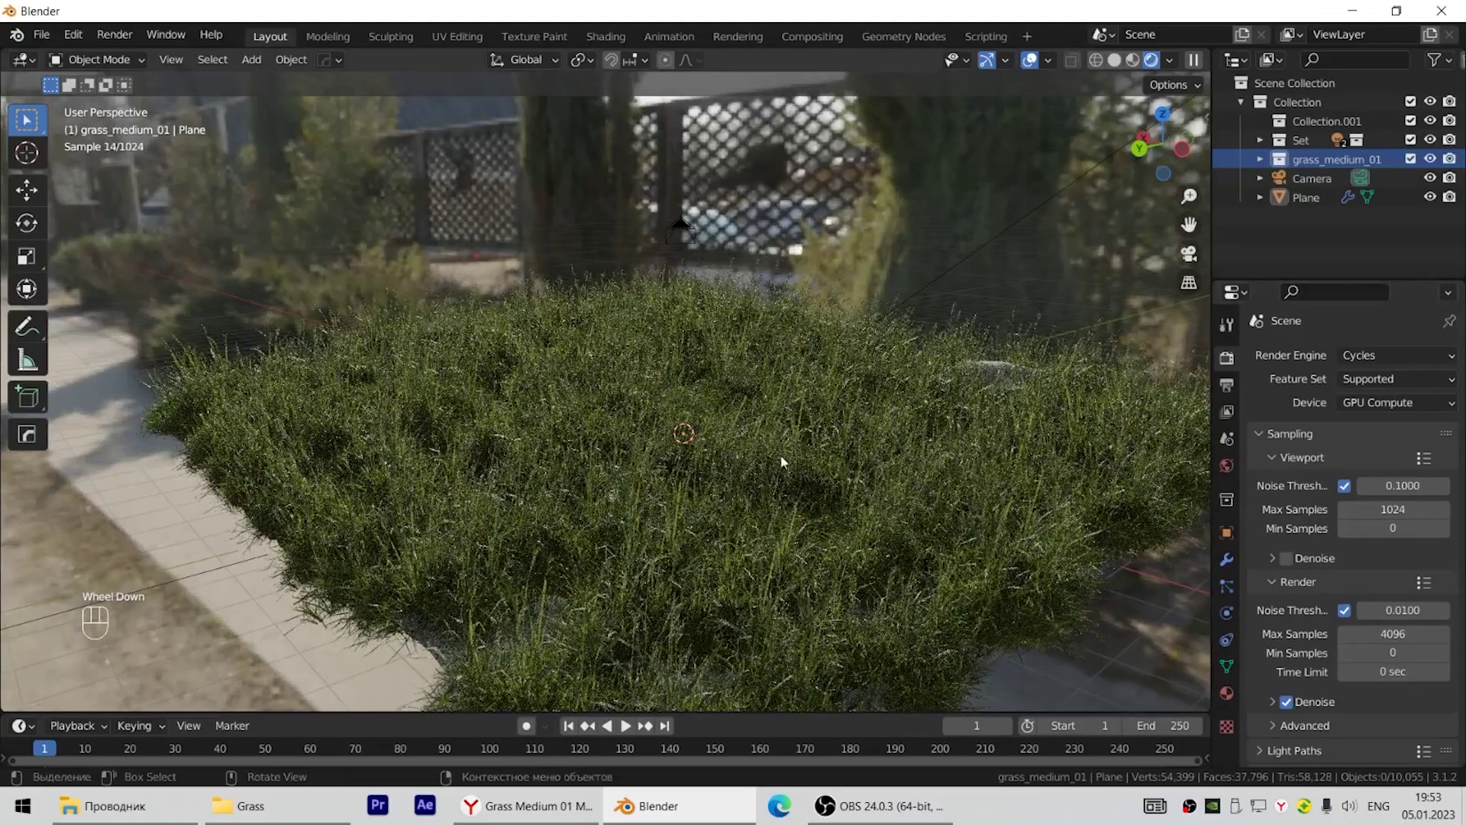
pyautogui.moveTo(645, 484); pyautogui.dragTo(456, 474)
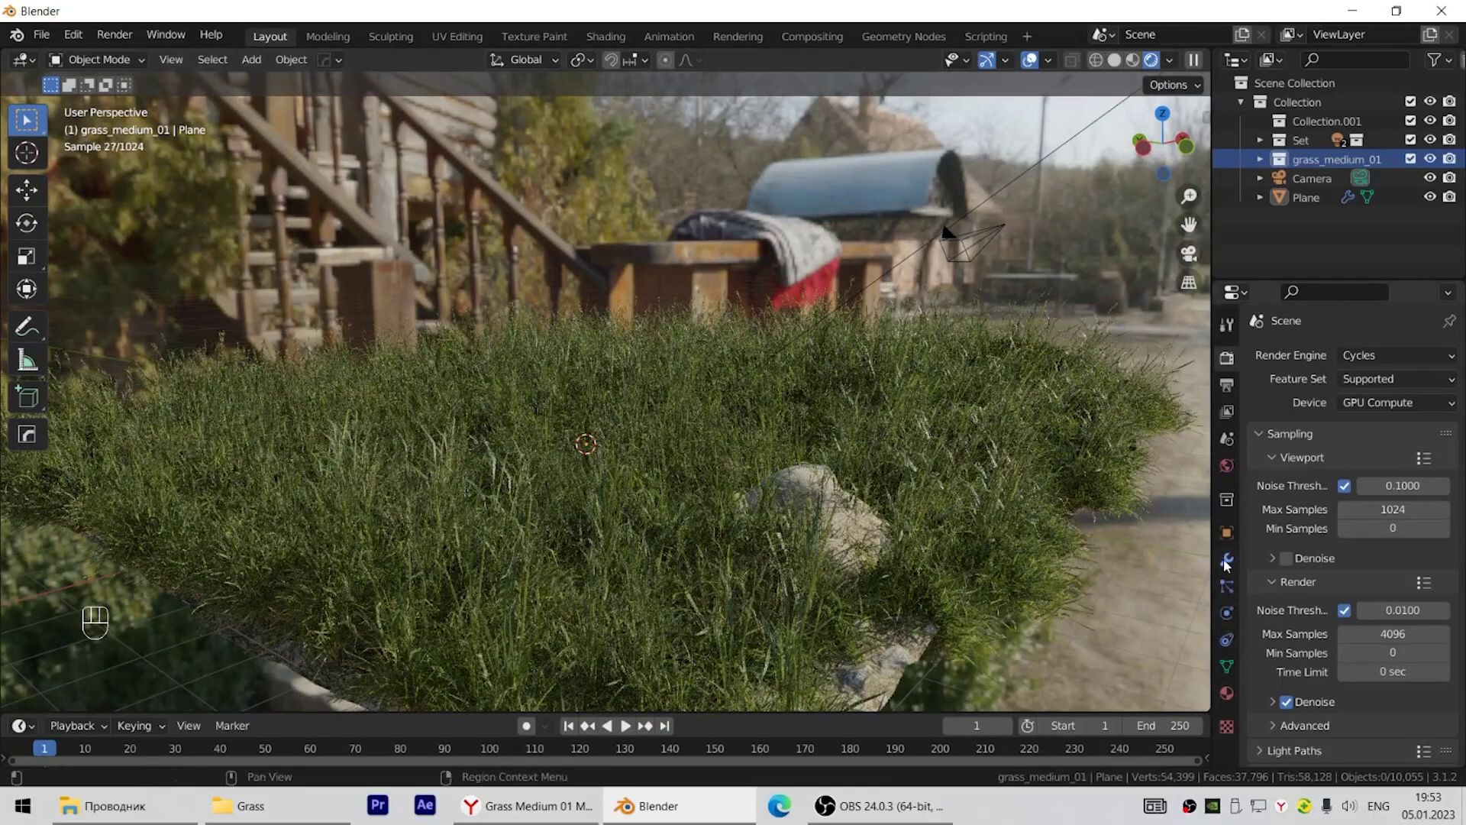
# Set the hair length to 3.7 m, render scale 1.420 and scale randomness 0.373.
pyautogui.click(1229, 562)
pyautogui.click(1232, 597)
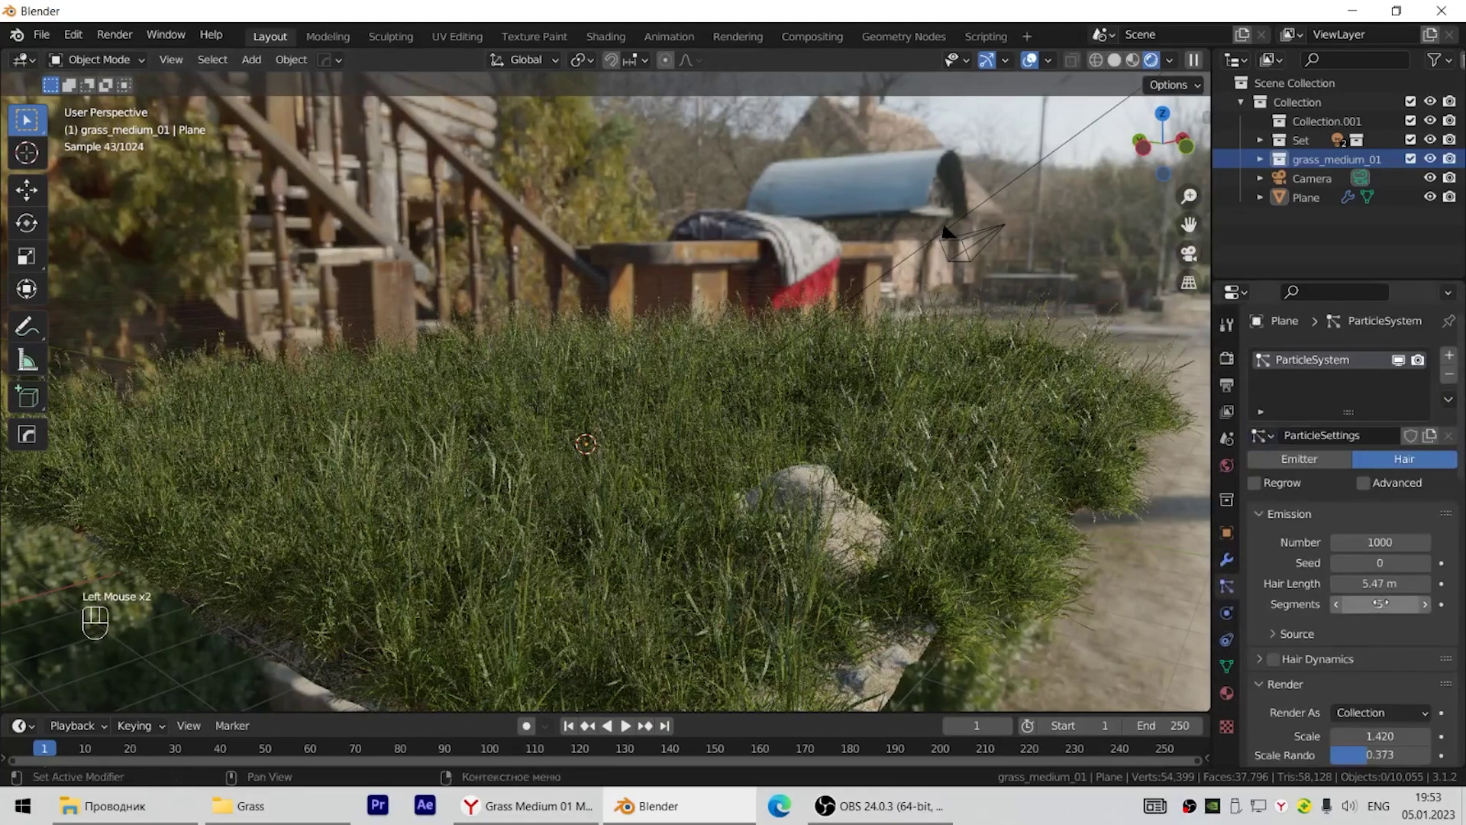
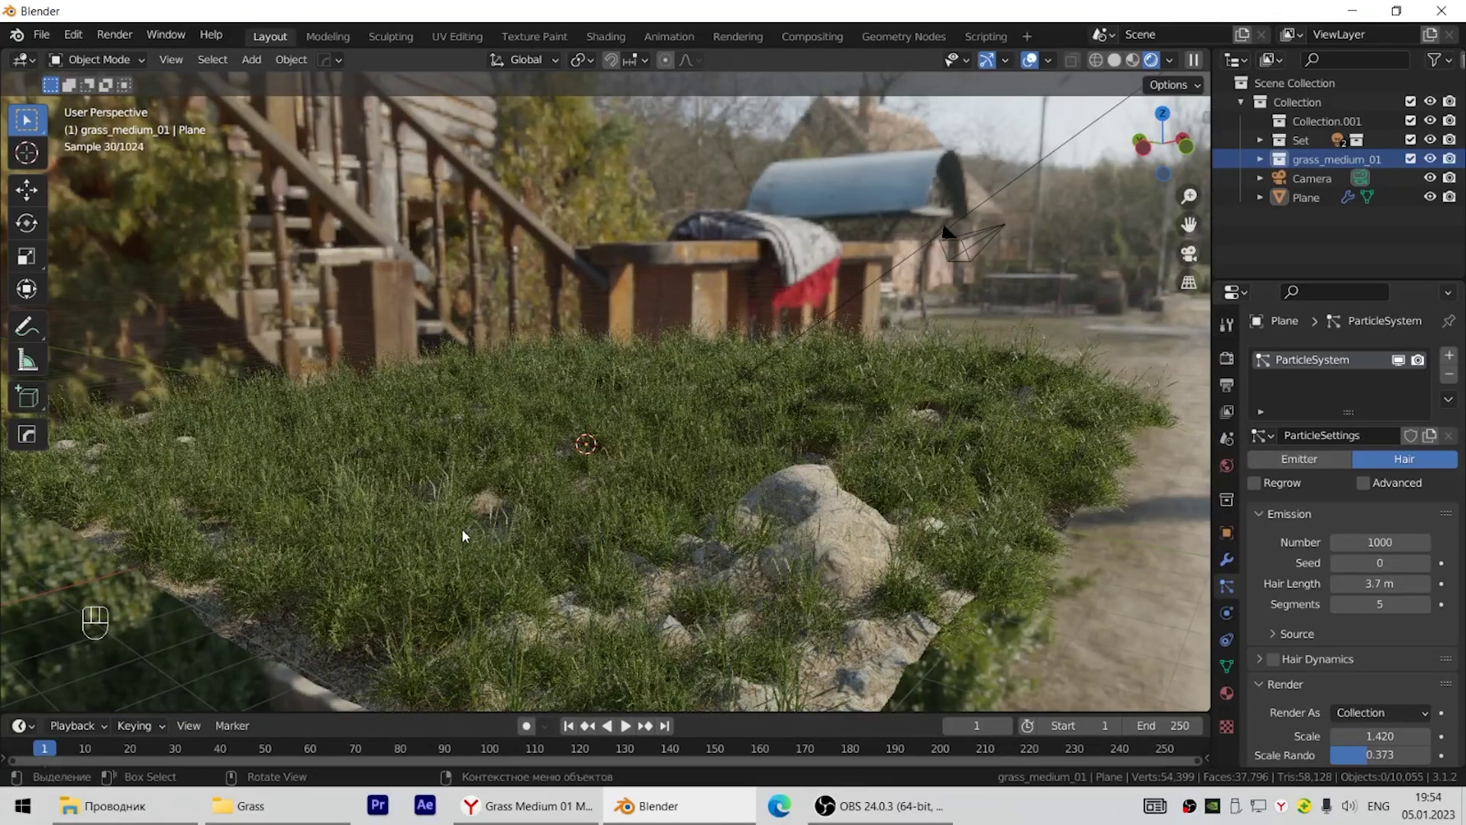
pyautogui.moveTo(689, 461); pyautogui.dragTo(728, 461)
pyautogui.scroll(3)
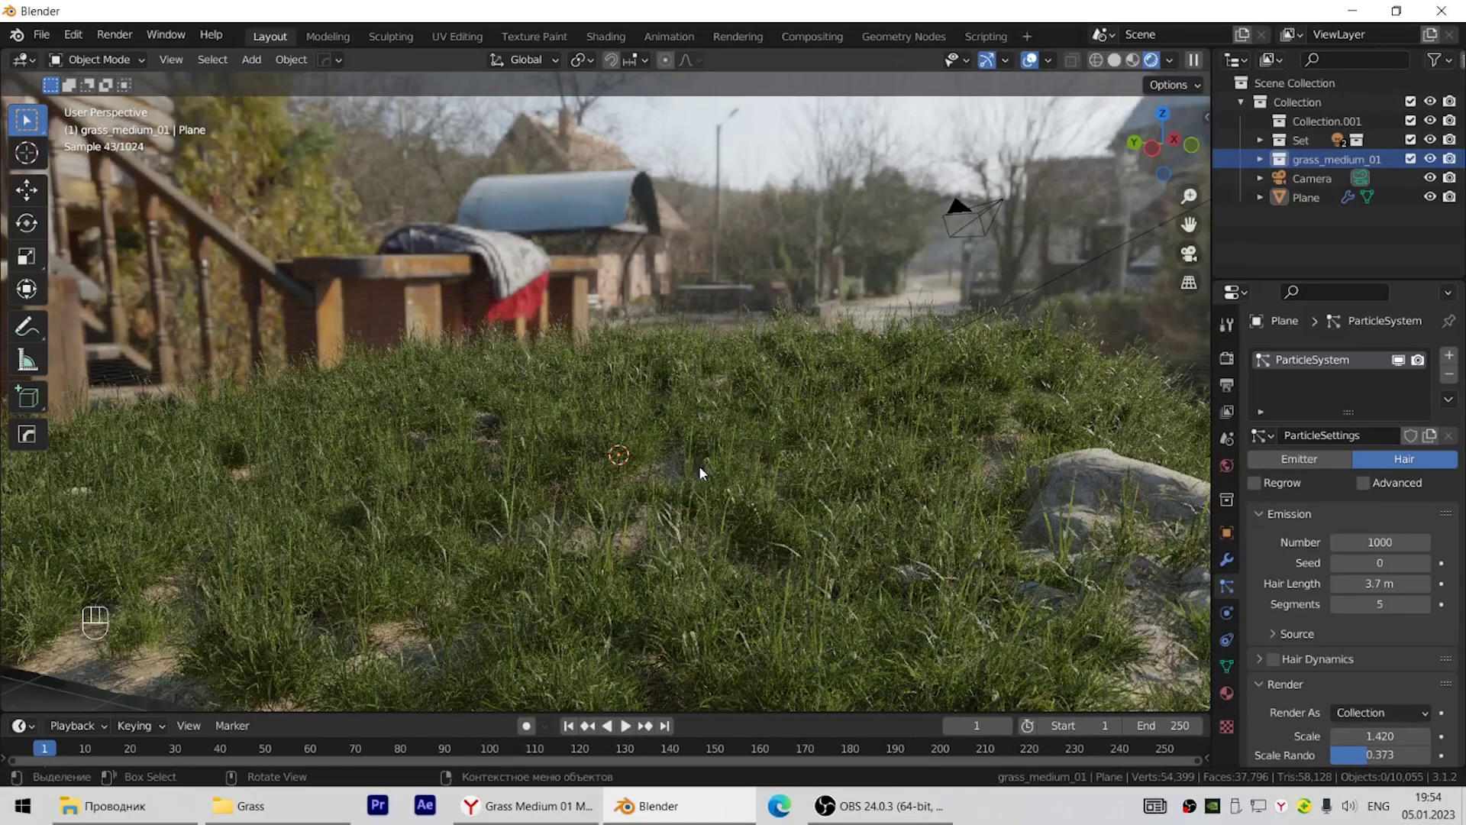
pyautogui.scroll(-3)
pyautogui.scroll(-3)
# Orbit the viewport across the grass and toward the houses to inspect the result.
pyautogui.moveTo(707, 510); pyautogui.dragTo(351, 547)
pyautogui.moveTo(576, 552); pyautogui.dragTo(642, 573)
pyautogui.scroll(3)
pyautogui.moveTo(703, 523); pyautogui.dragTo(741, 486)
pyautogui.scroll(3)
pyautogui.middleClick(741, 486)
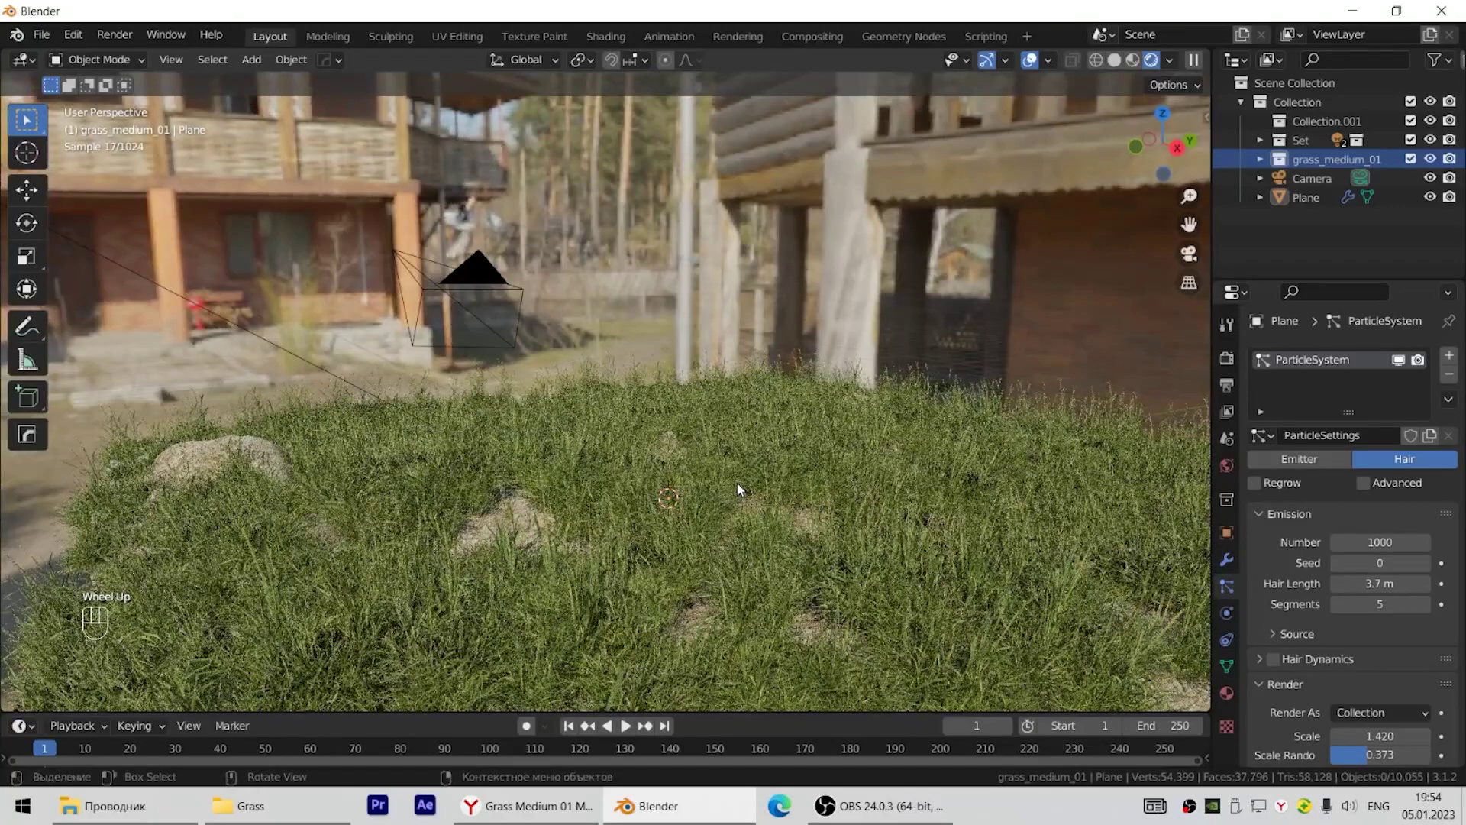